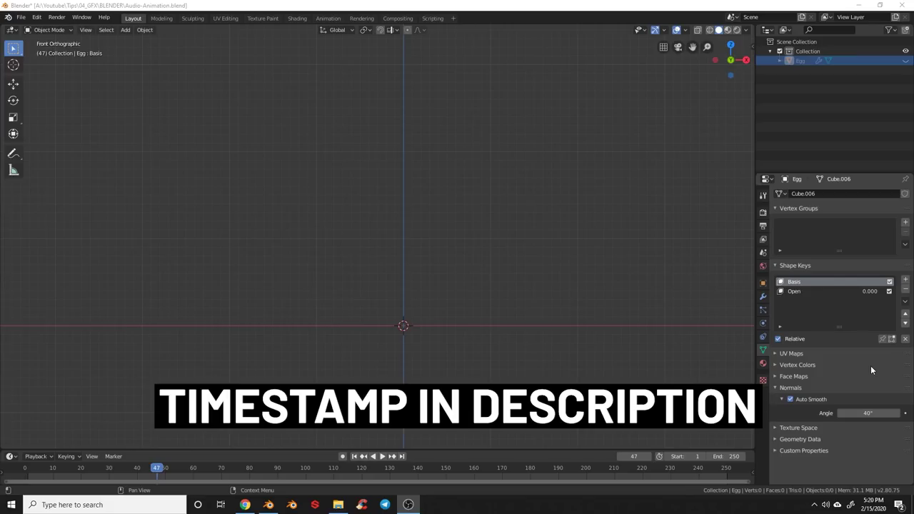
- Bring up the Add menu over the empty scene to choose a mesh primitive
key(shift+a)
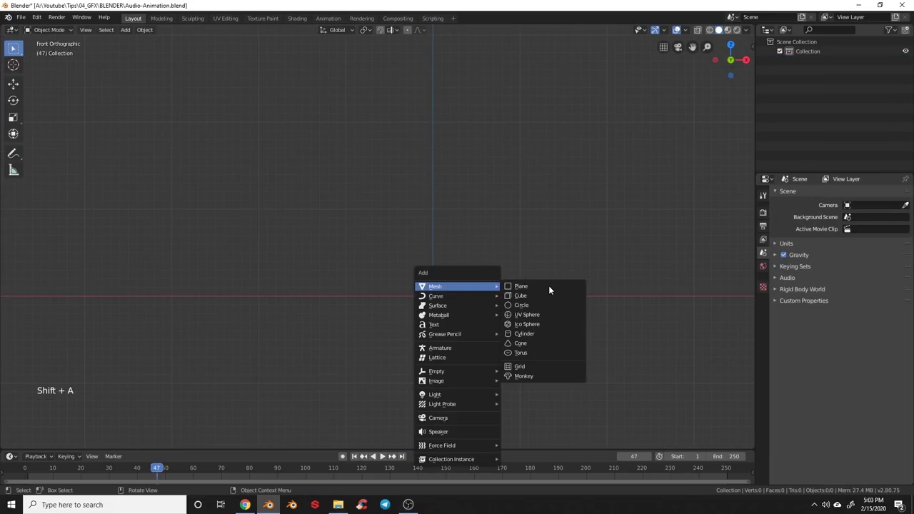
- Add a cube and give it a Subdivision Surface modifier
middle_click(572, 311)
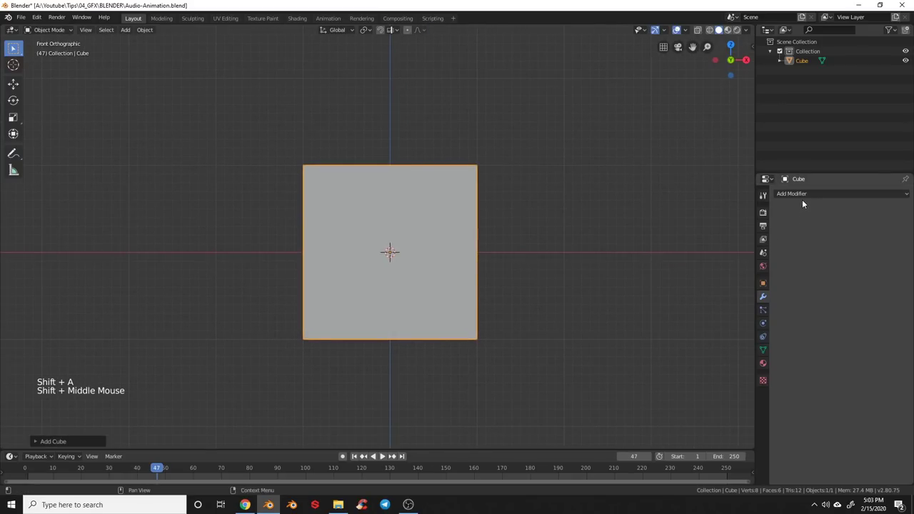
click(804, 197)
middle_click(517, 357)
click(840, 272)
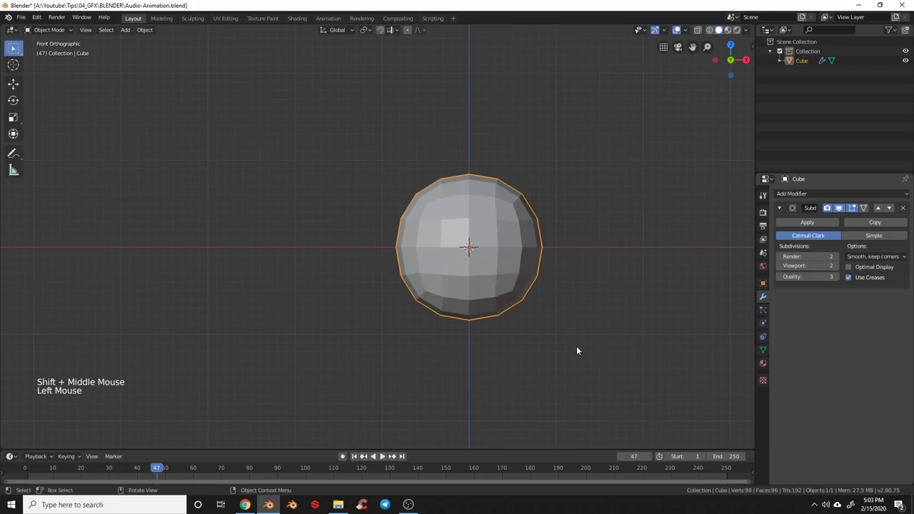
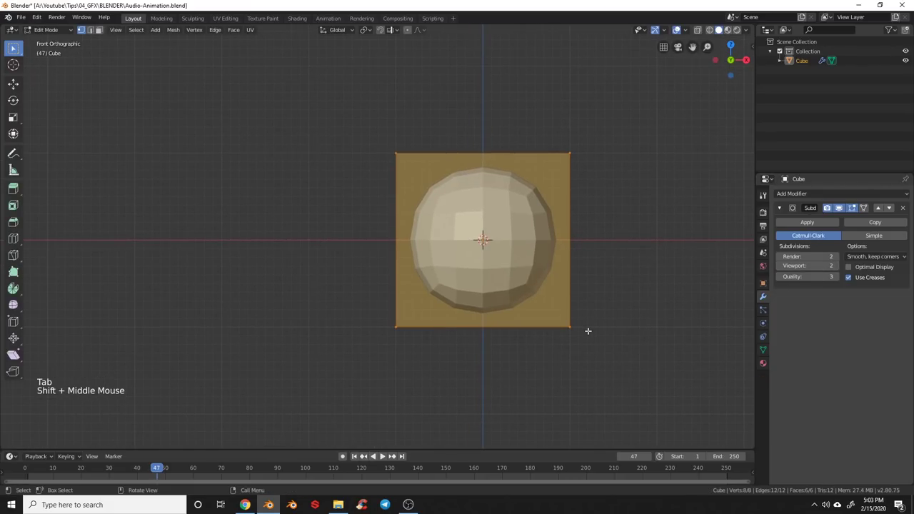
- In Edit Mode, narrow the cube's top and add a widened loop below the middle
key(a)
key(b)
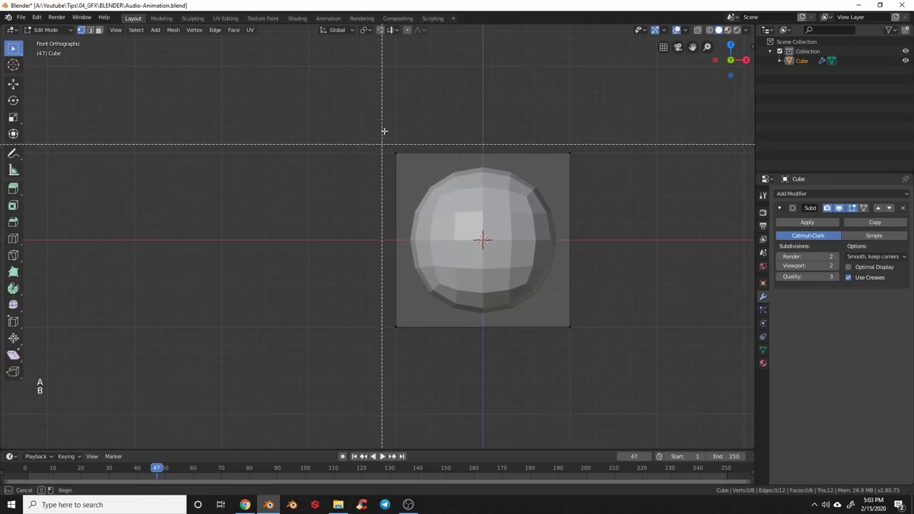
key(z)
key(b)
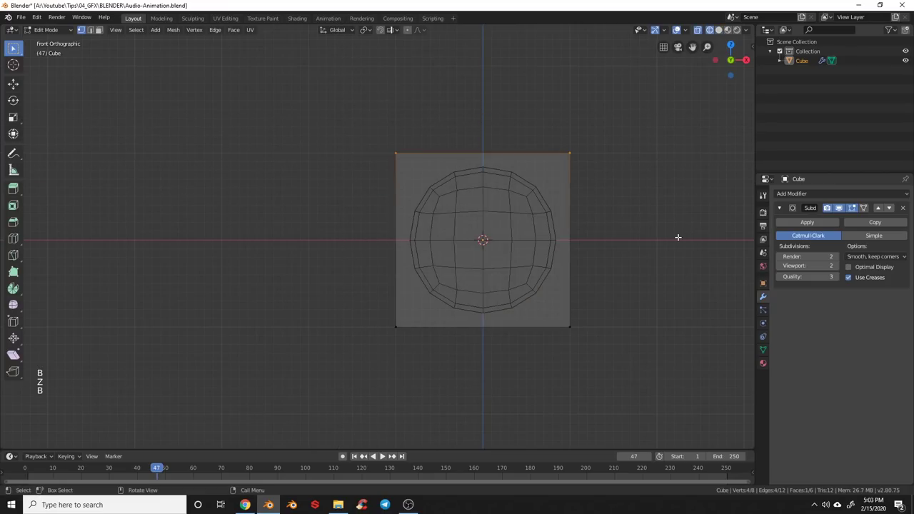
key(s)
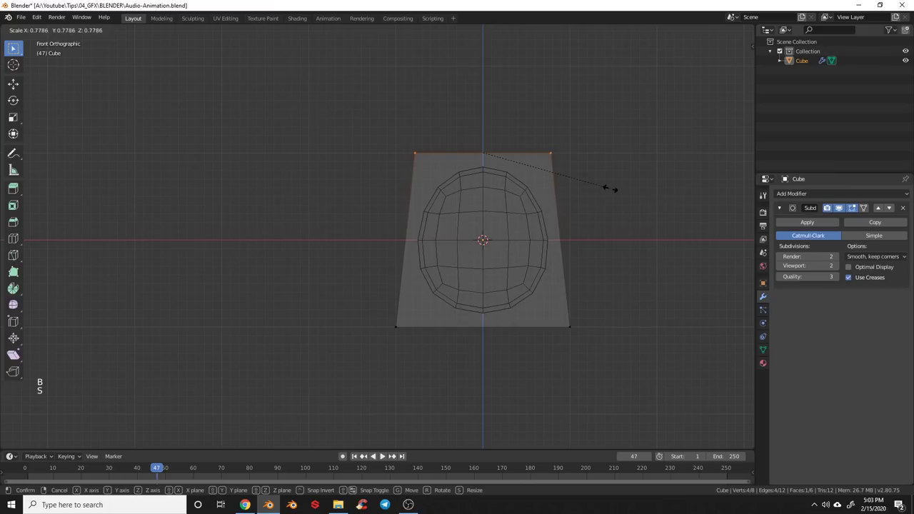
key(a)
key(ctrl+r)
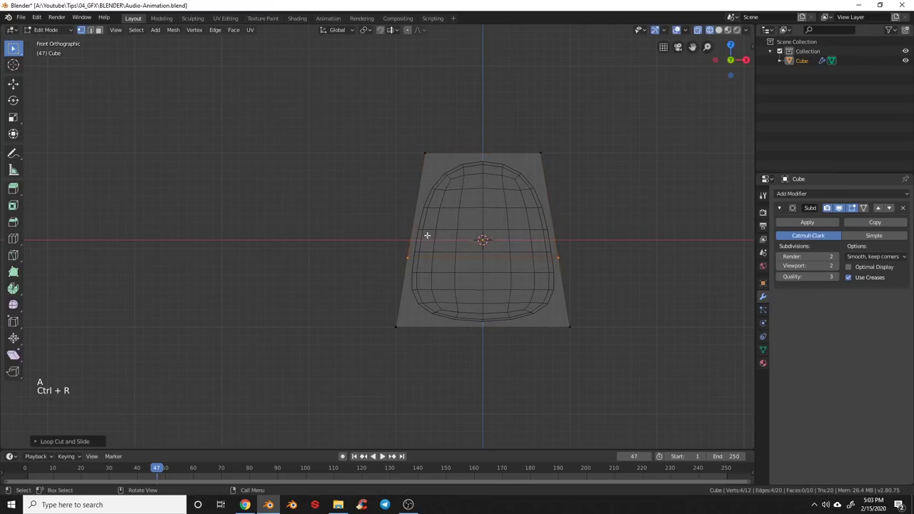
key(s)
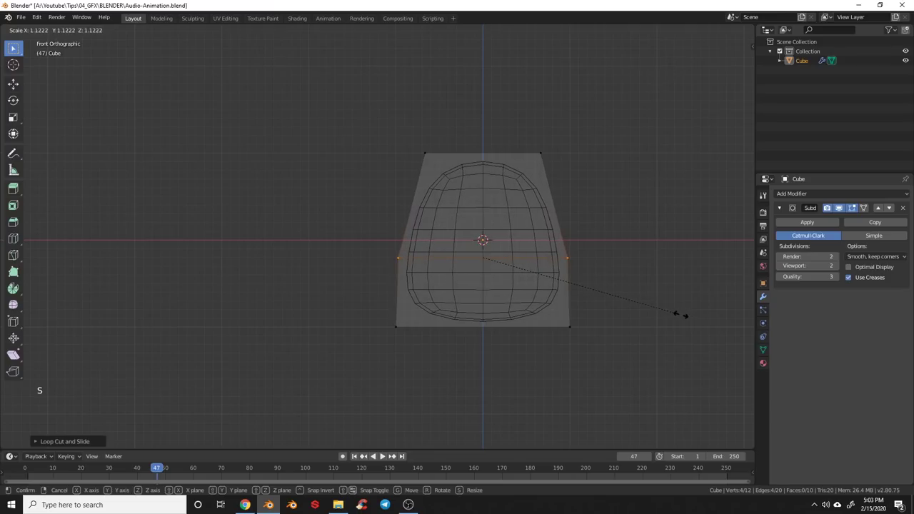
key(a)
- Scale the loops and raise and narrow the top into a rough egg shape
key(b)
key(s)
key(a)
key(b)
key(s)
key(a)
key(b)
key(g)
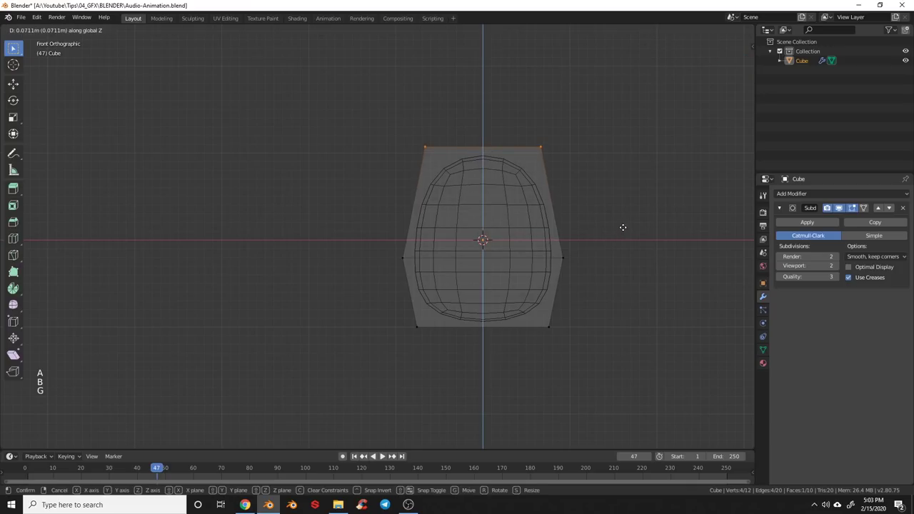
key(s)
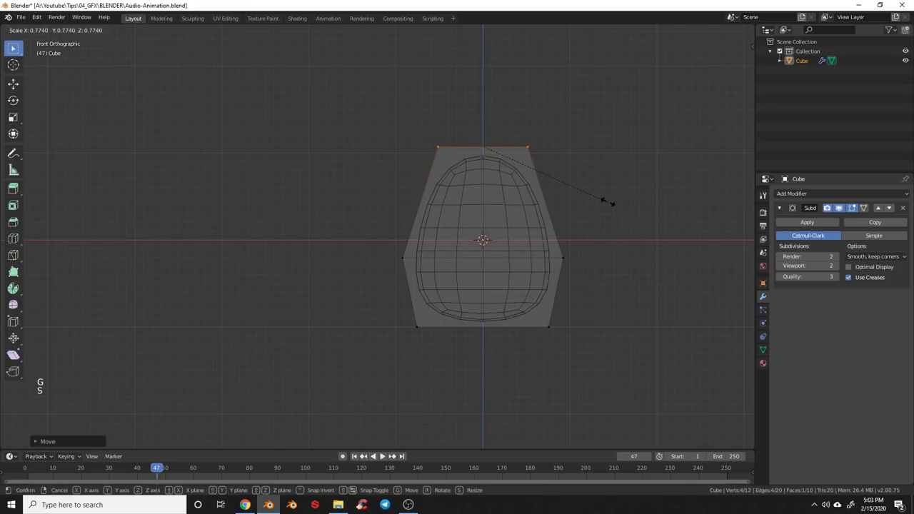
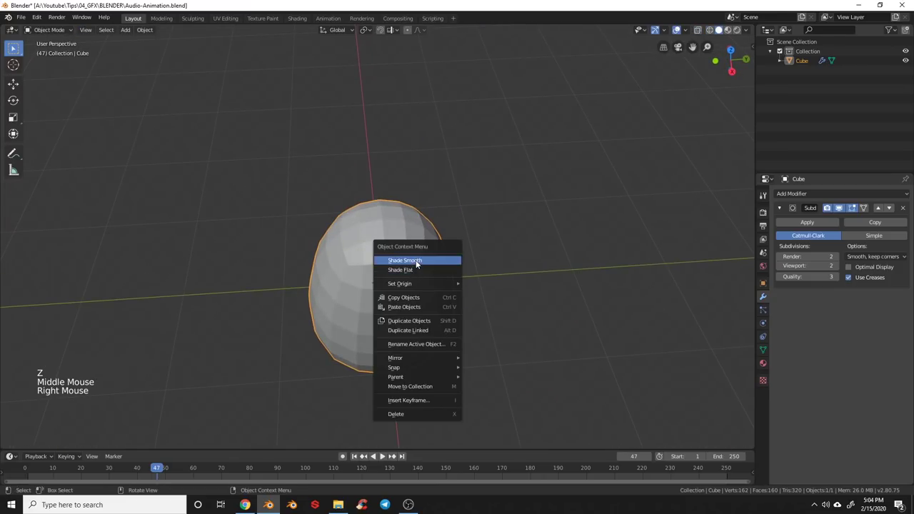
- Shade the egg smooth, apply the subdivision and add a fresh Subdivision modifier
key(KP_1)
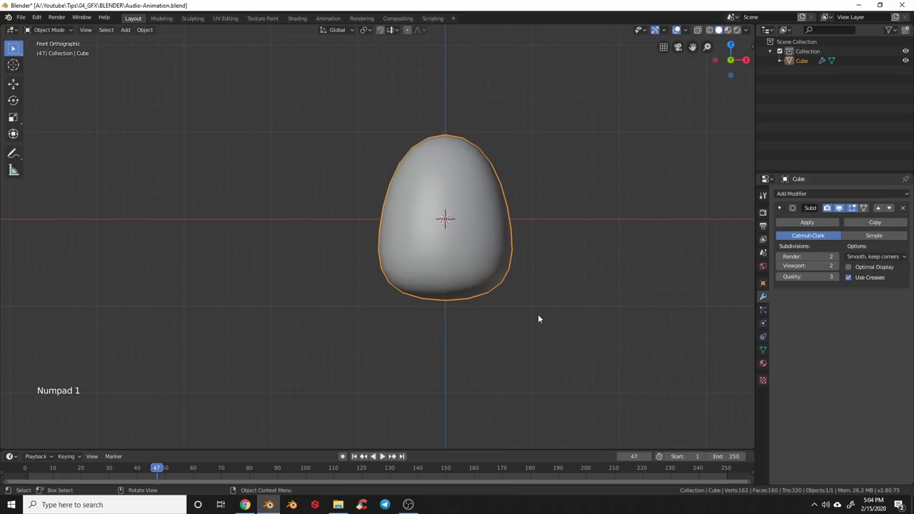
middle_click(545, 263)
middle_click(557, 284)
click(807, 226)
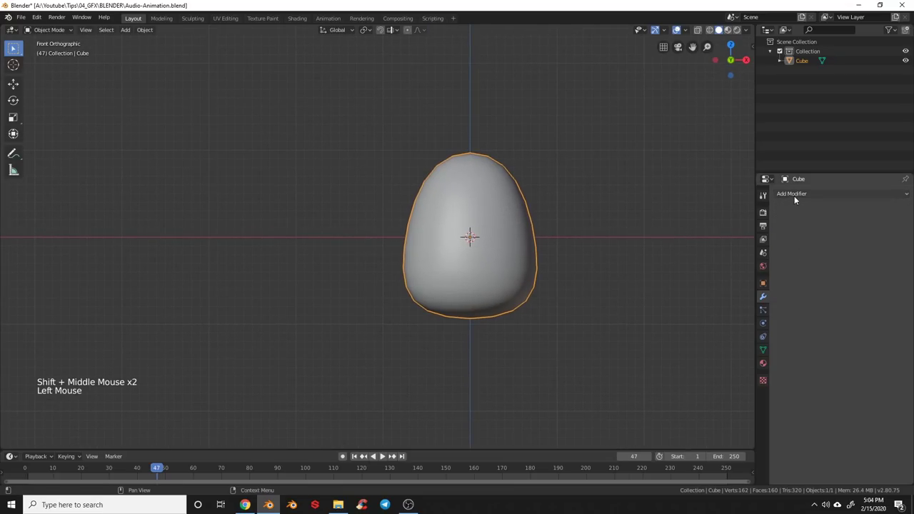
click(797, 193)
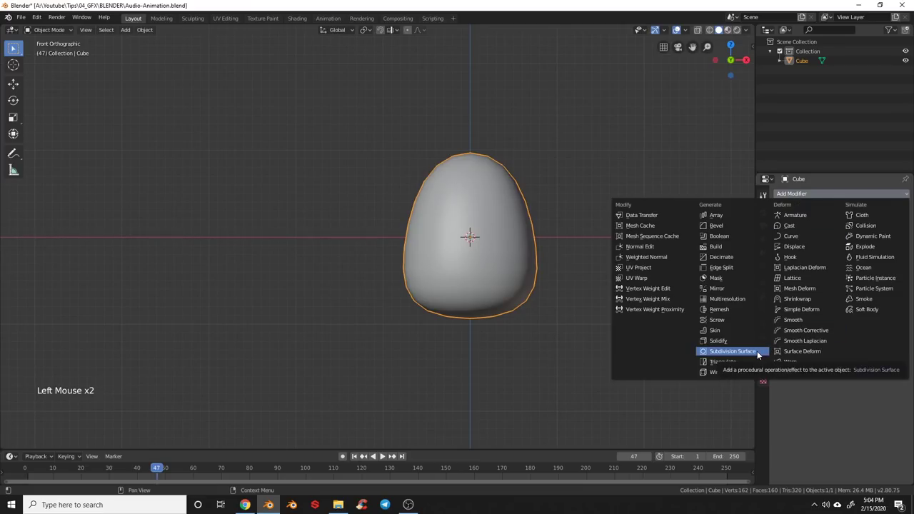
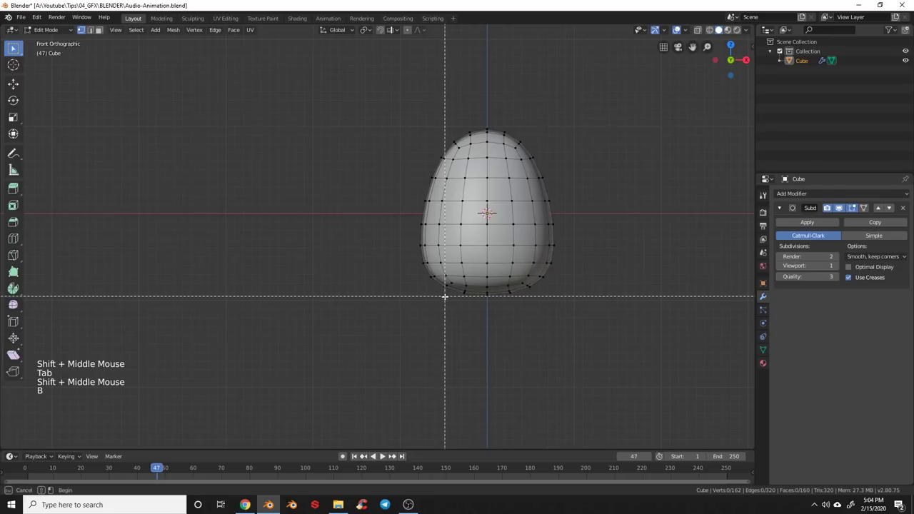
- Widen the egg's lower middle band with proportional editing, then return to Object Mode
key(z)
key(b)
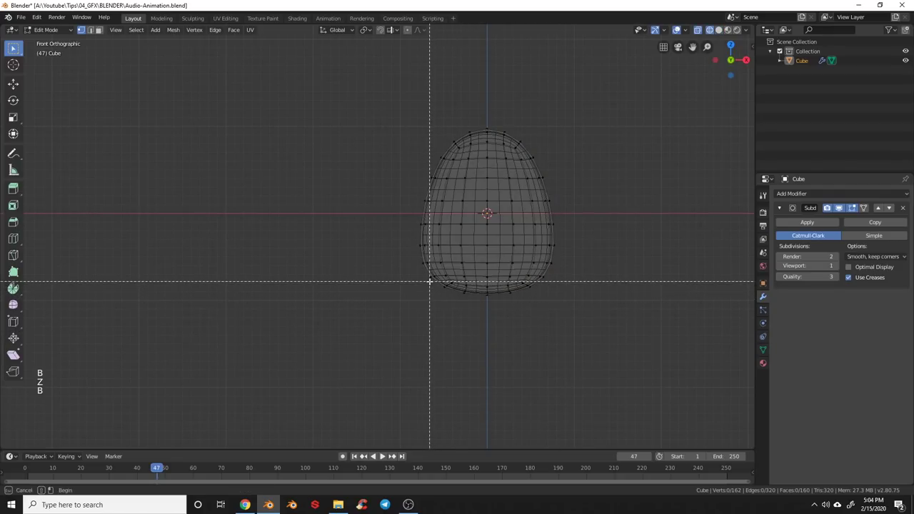
key(s)
key(g)
key(a)
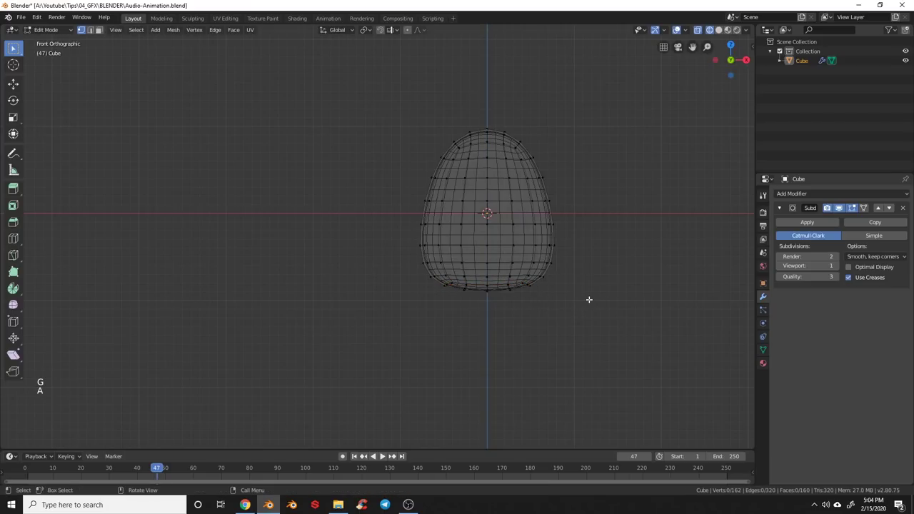
key(b)
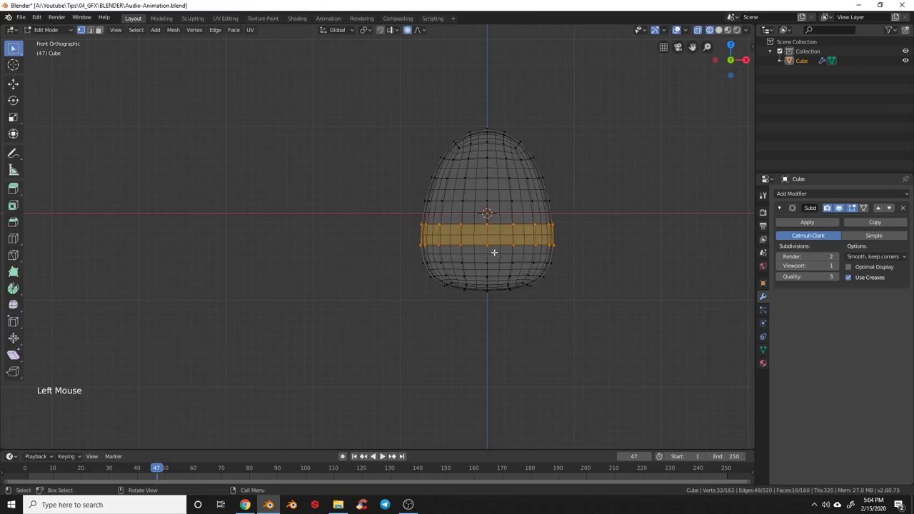
key(s)
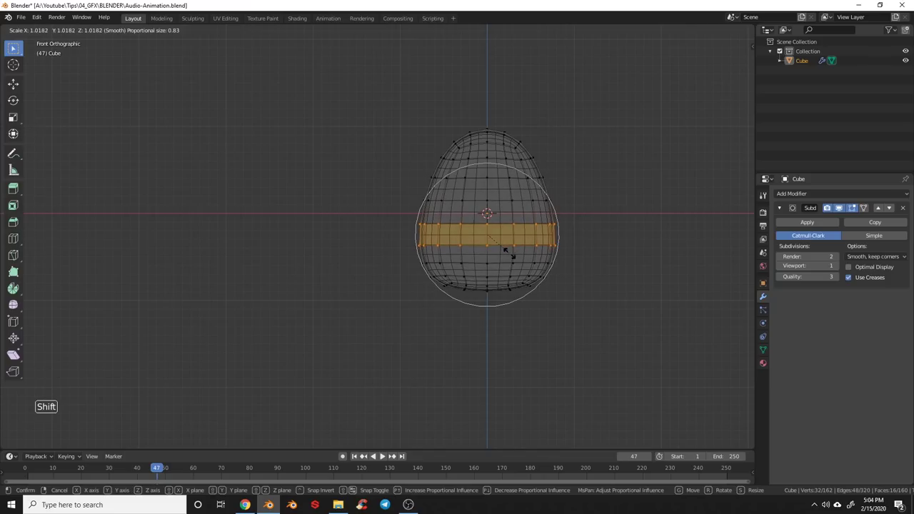
key(a)
key(Tab)
key(z)
- Save the blend file and recentre the front view on the egg
middle_click(546, 251)
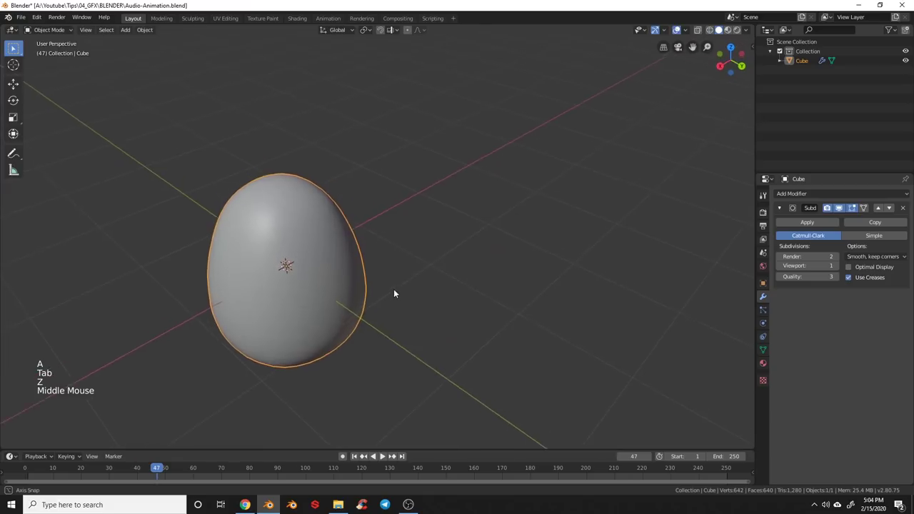
key(ctrl+s)
key(KP_1)
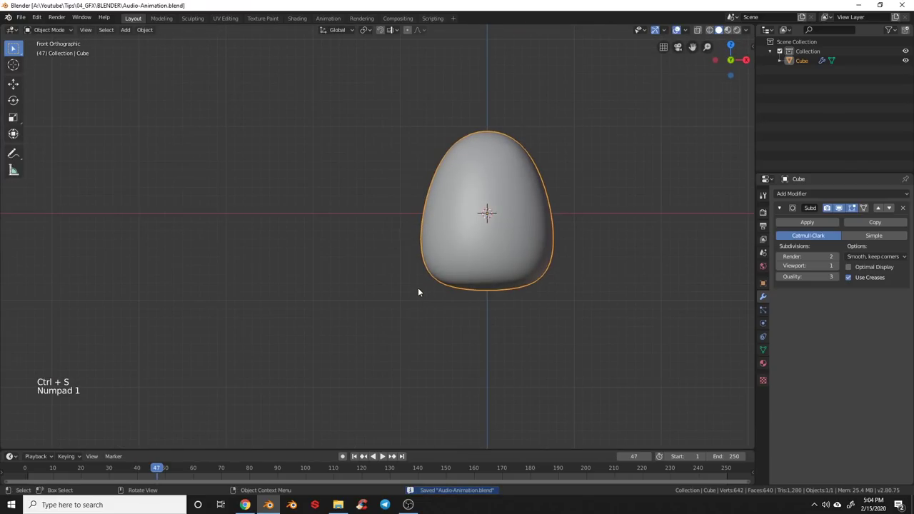
middle_click(541, 264)
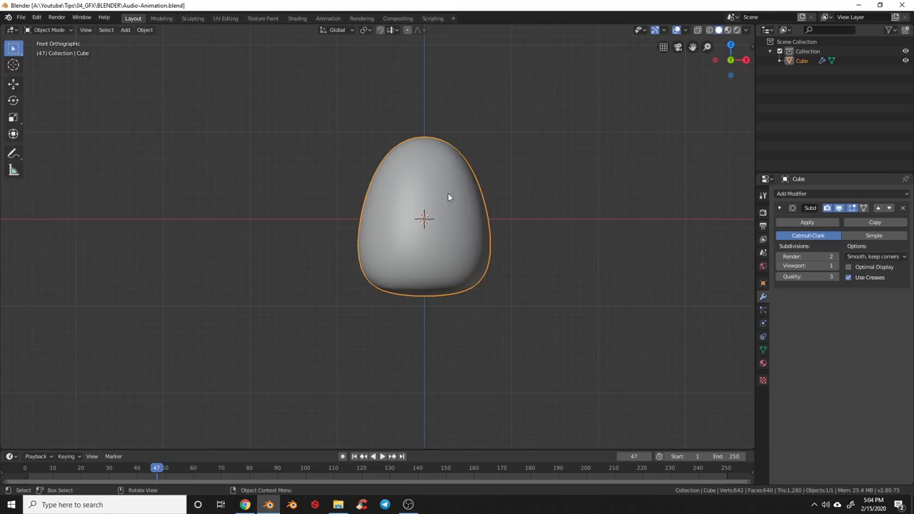
middle_click(448, 271)
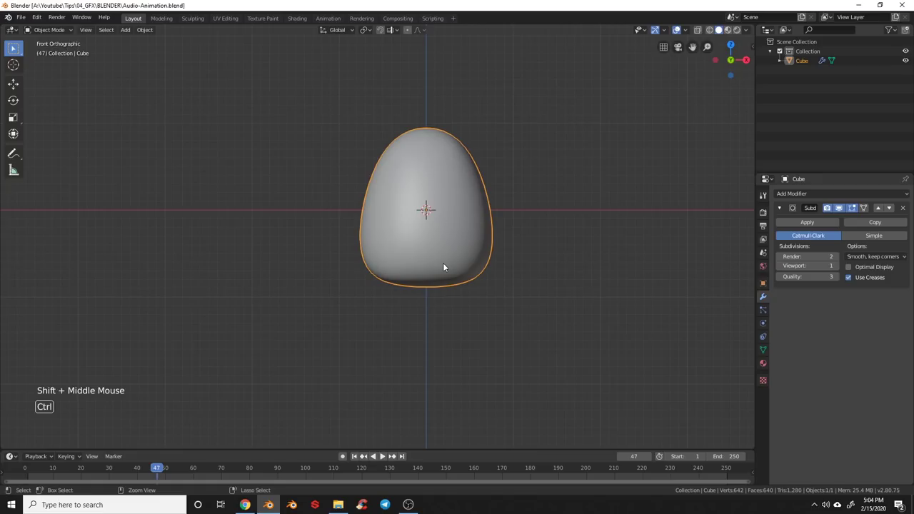
- Create a slightly smaller inner shell, hide the outer vertices, and save Audio-Animation.blend
key(ctrl+s)
key(Tab)
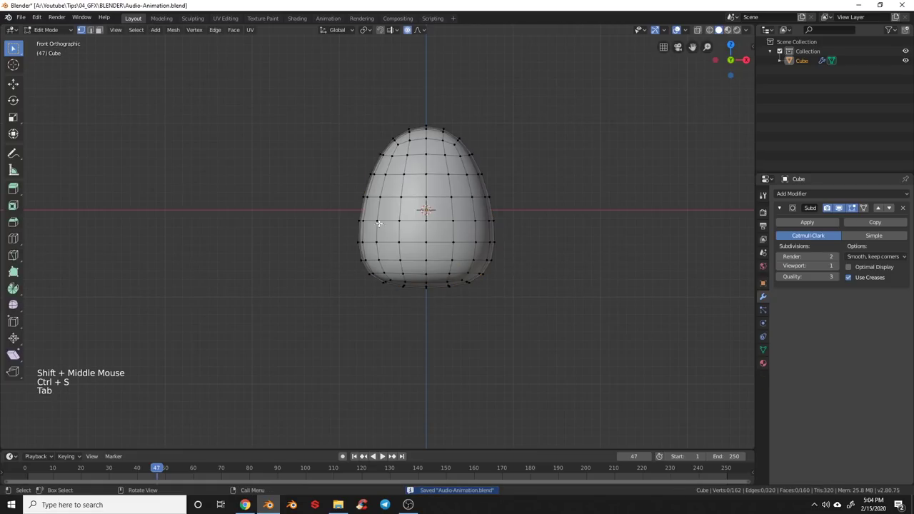
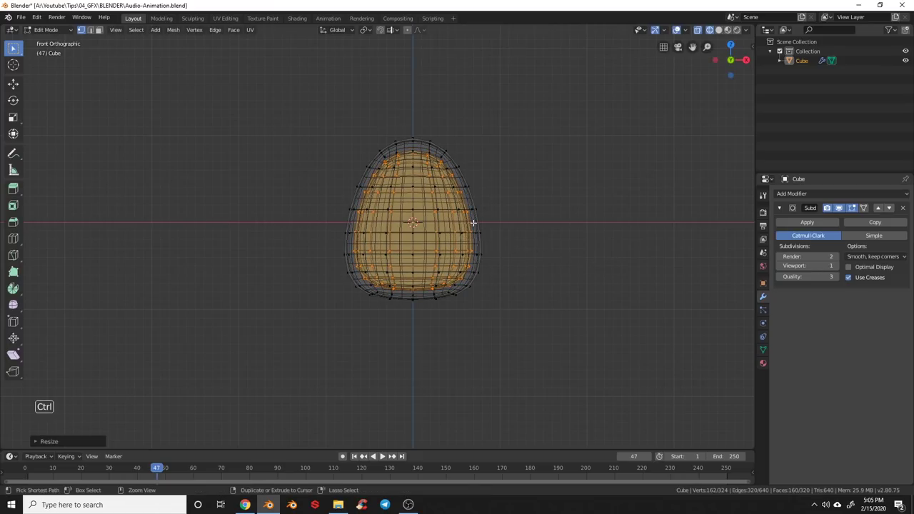
key(ctrl+i)
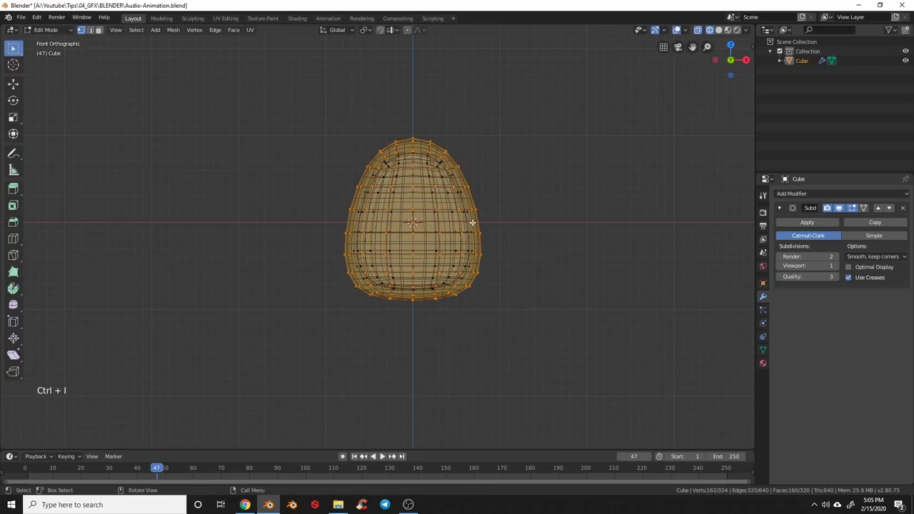
key(h)
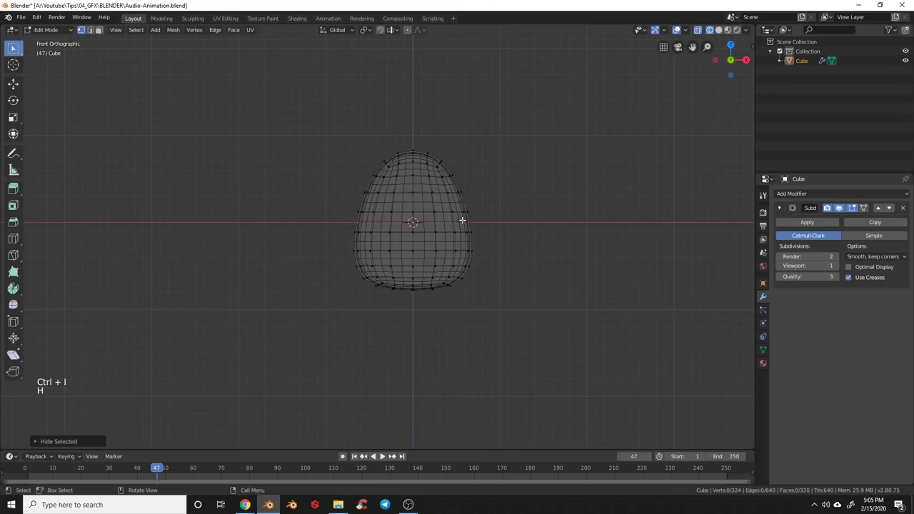
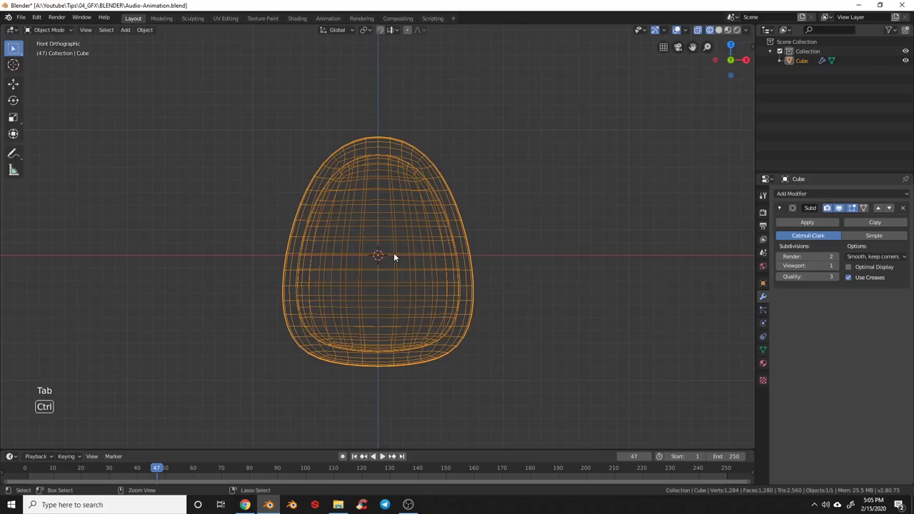
key(ctrl+s)
key(Tab)
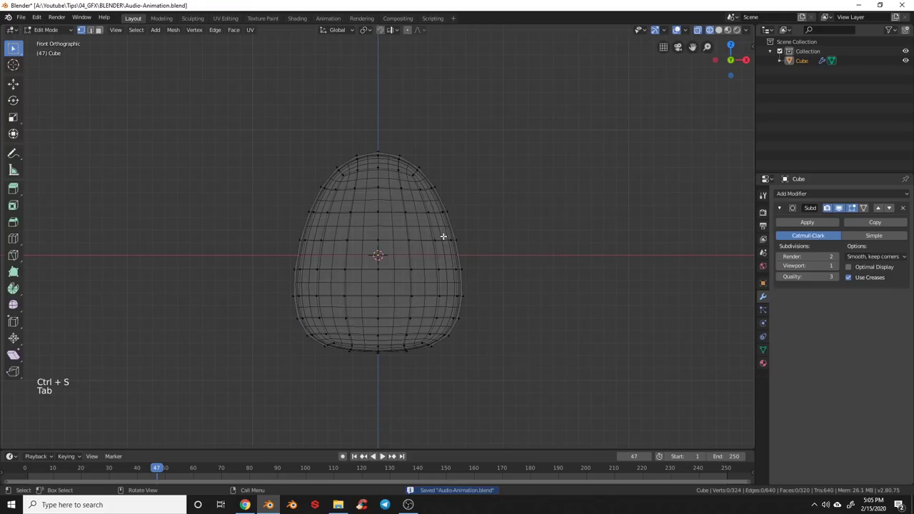
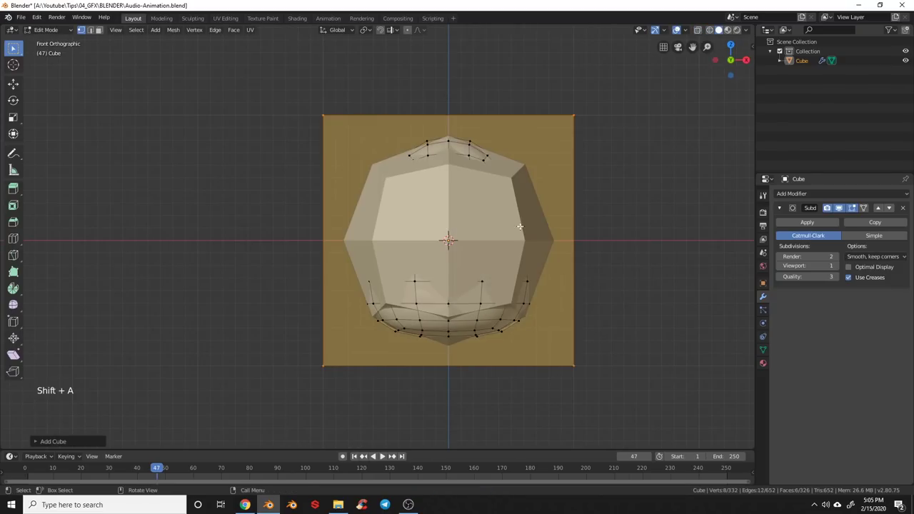
- Place and scale the eyeballs on the front of the egg from front and top views
key(Tab)
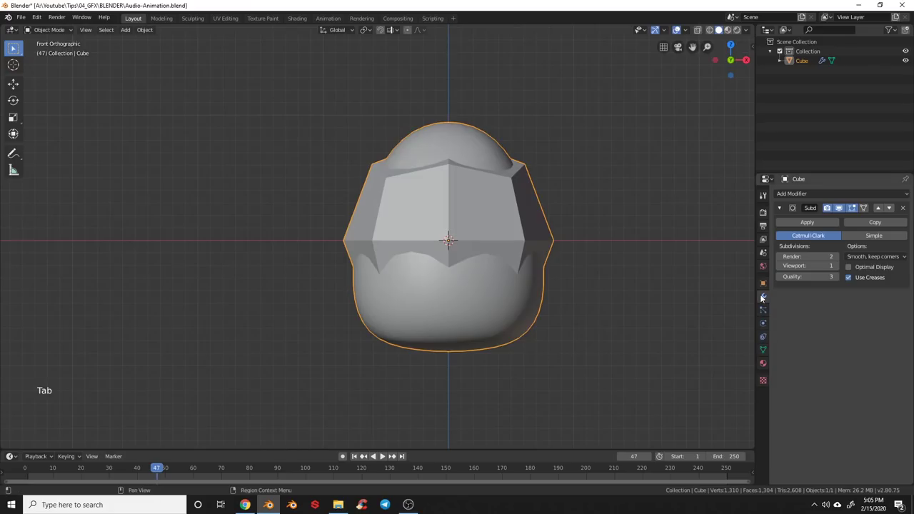
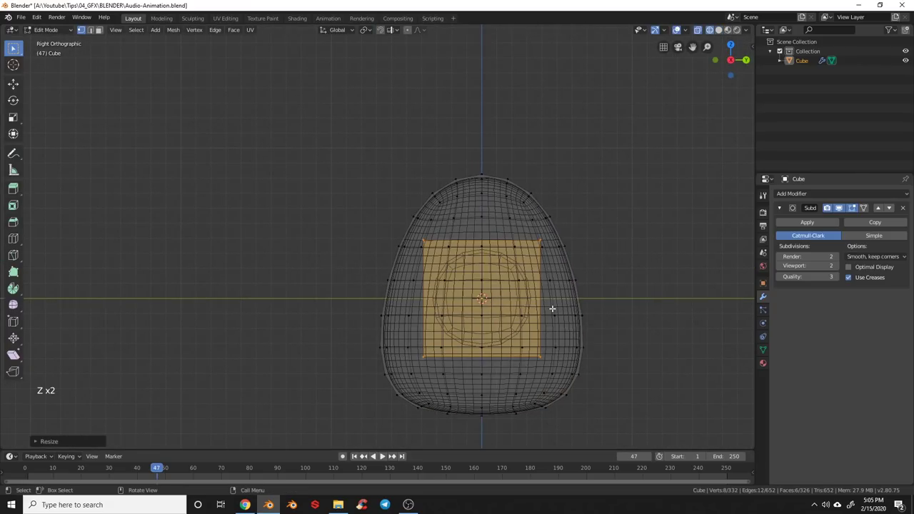
key(g)
key(s)
key(KP_1)
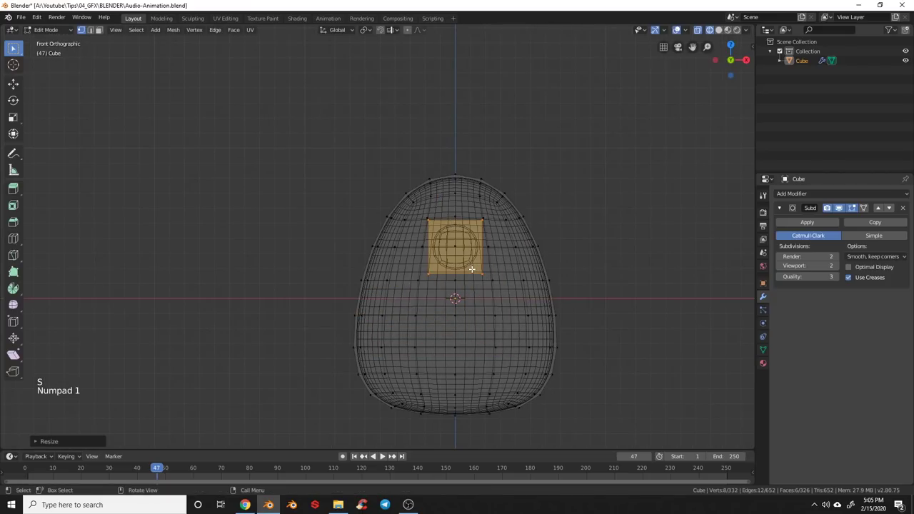
key(z)
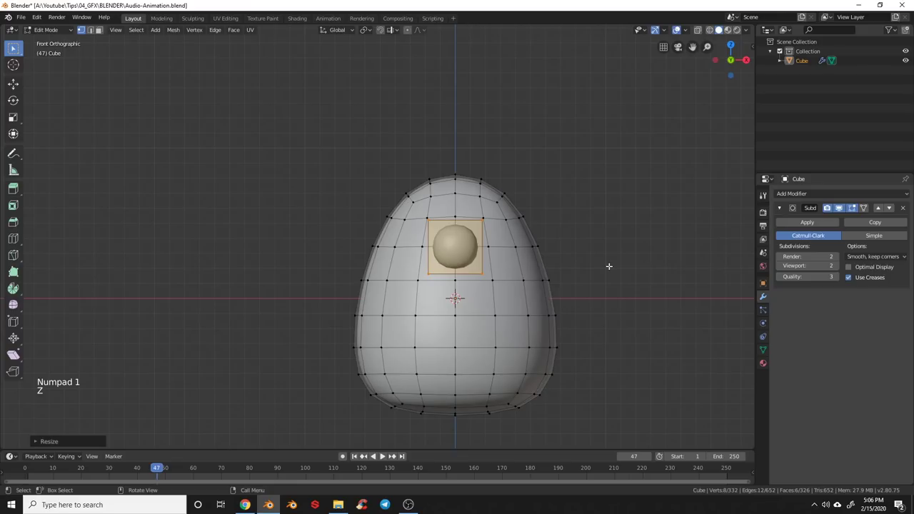
key(g)
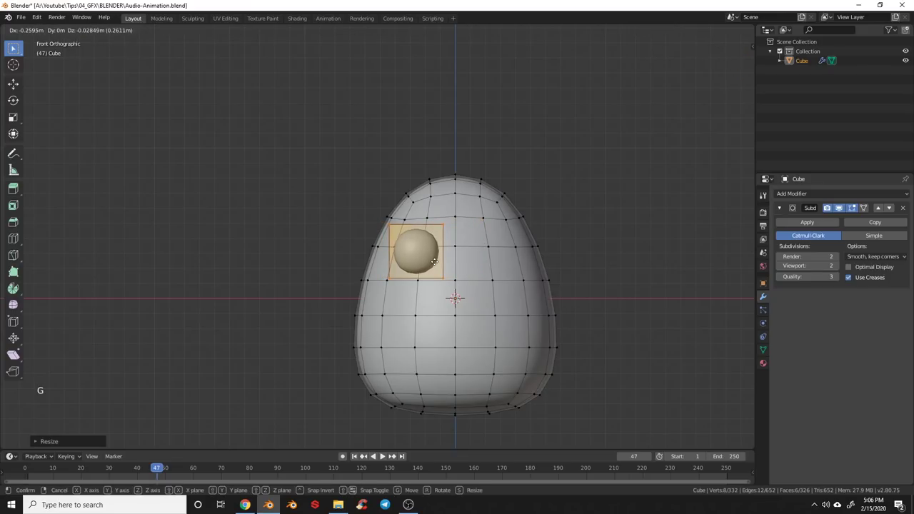
key(s)
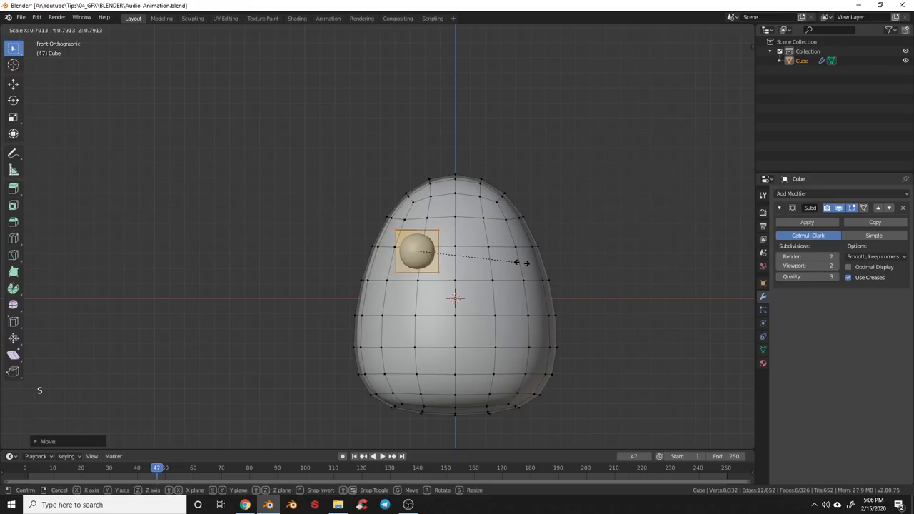
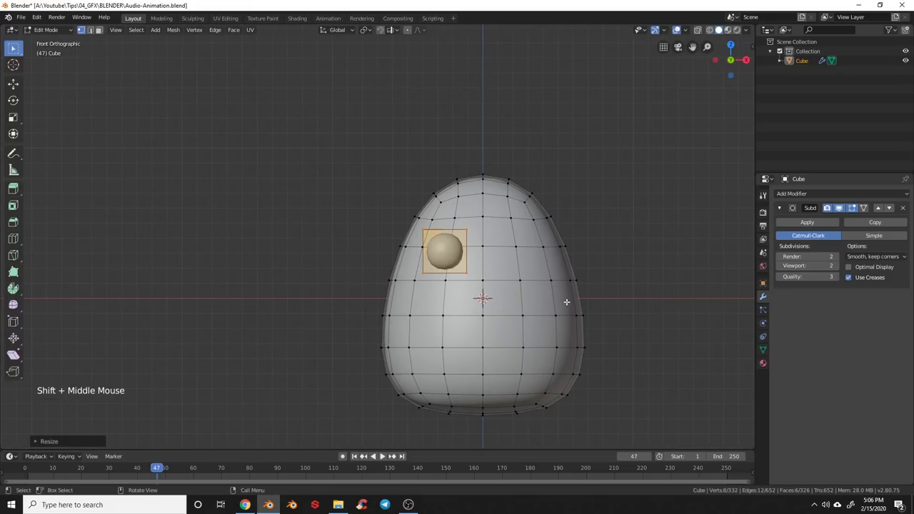
key(KP_7)
key(g)
key(KP_1)
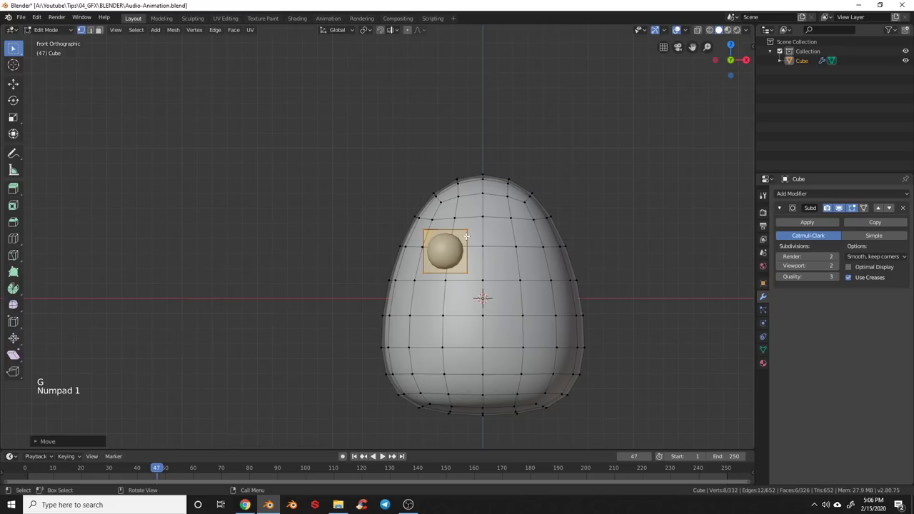
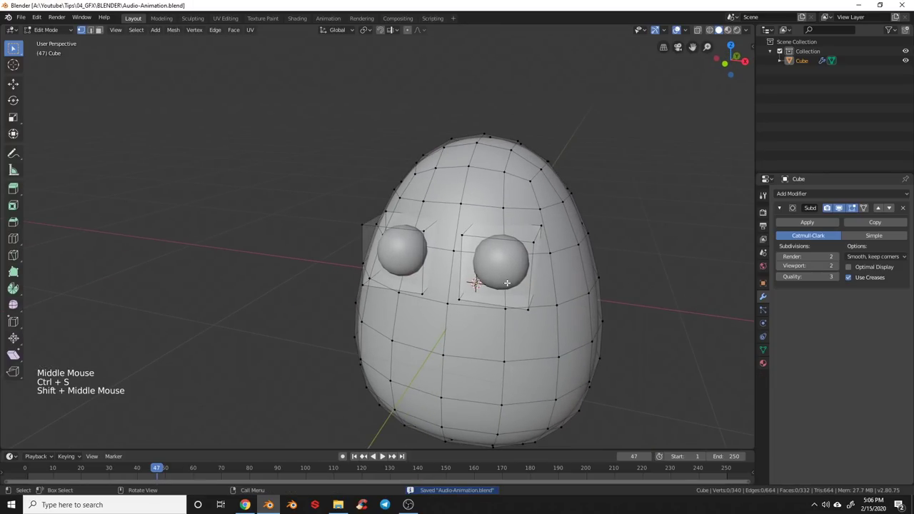
- Move the nose piece below the eyes, flatten it and slide an edge loop along it
key(KP_3)
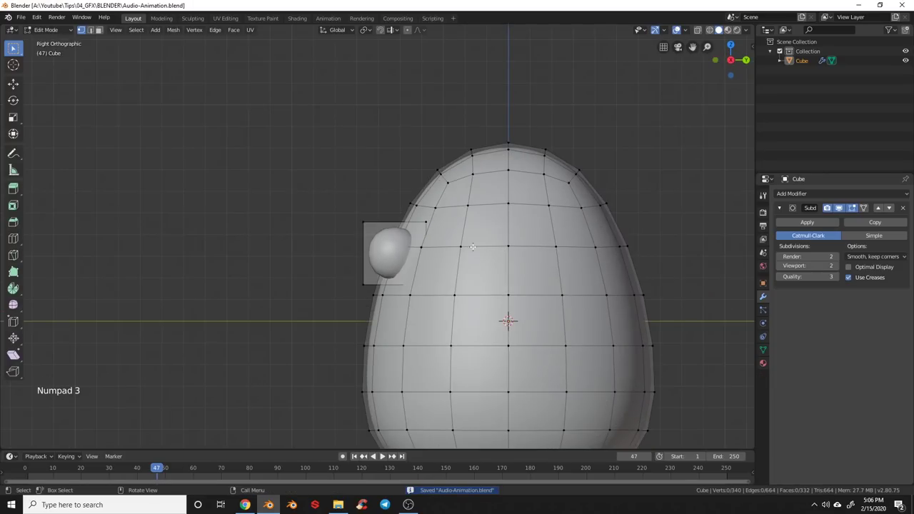
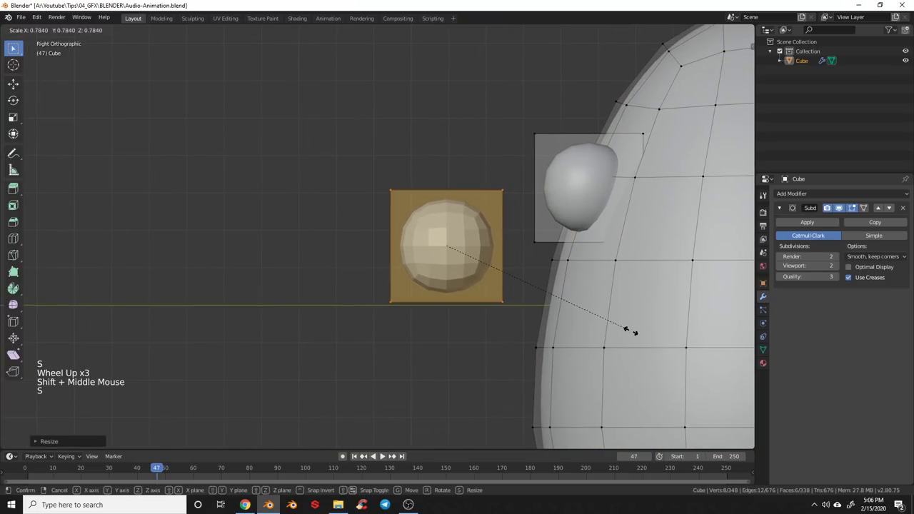
key(g)
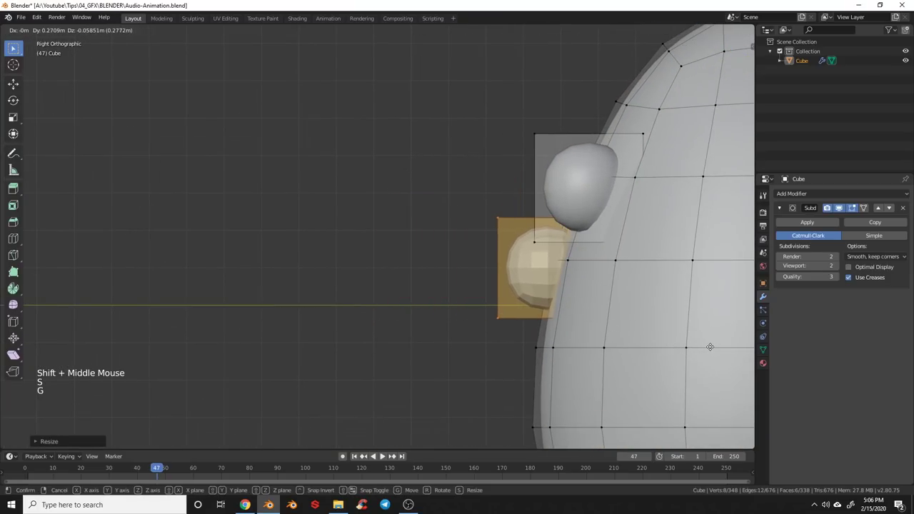
key(a)
key(z)
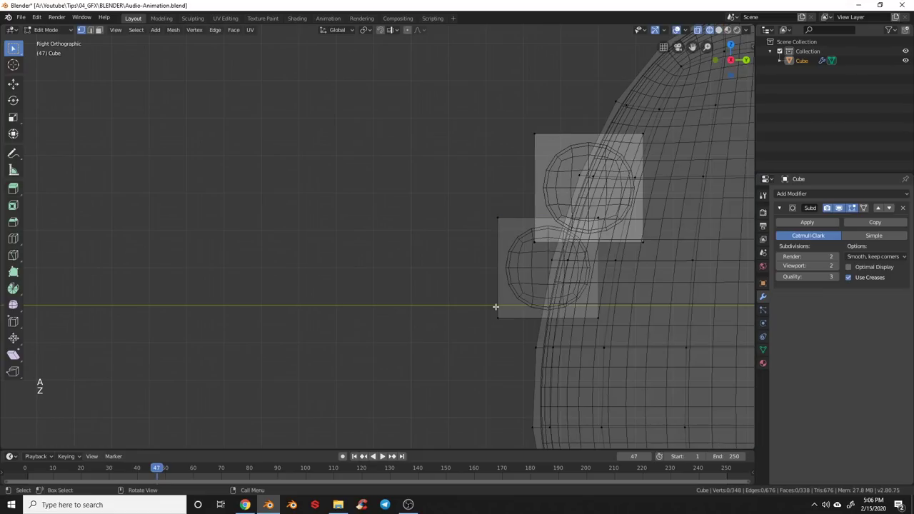
key(b)
key(s)
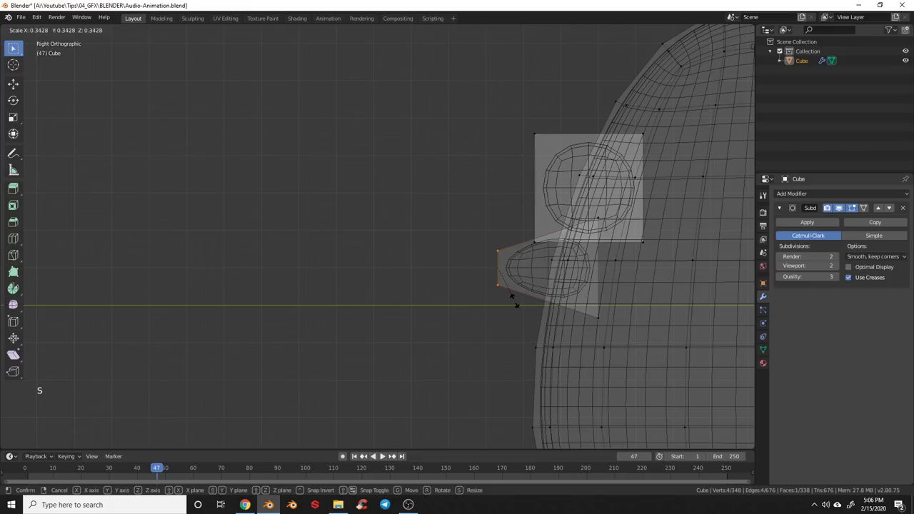
key(a)
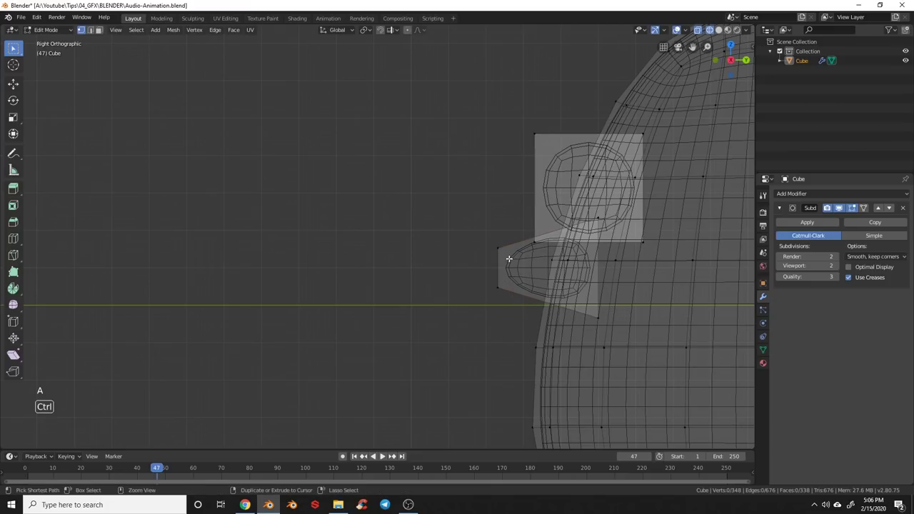
key(ctrl+r)
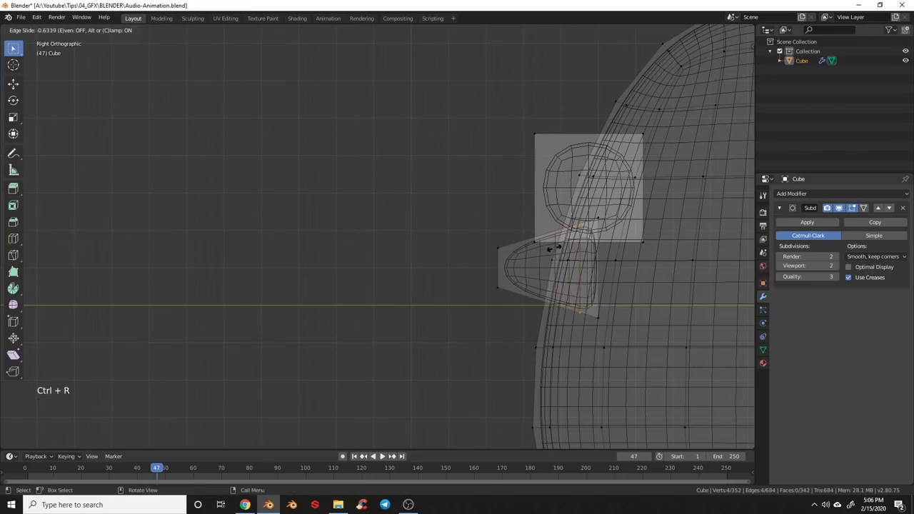
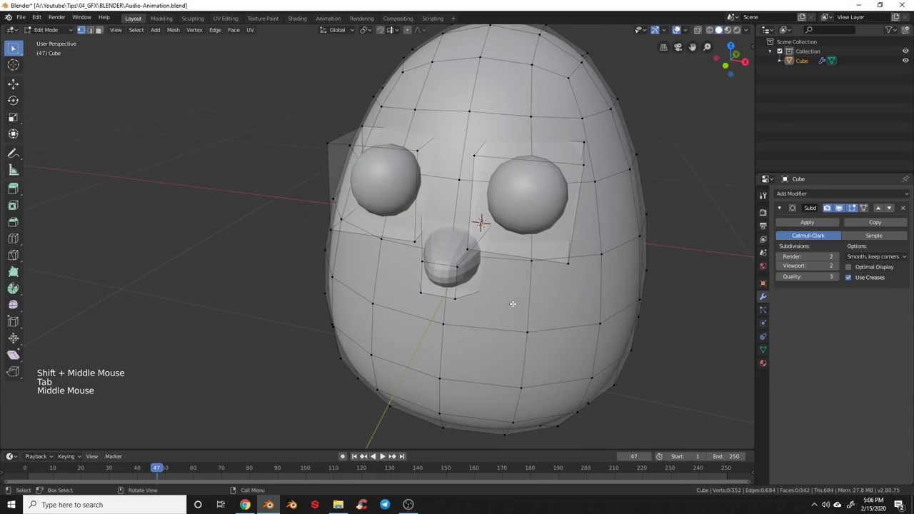
- Reveal hidden geometry, select the linked egg shell and separate it as Cube.001
key(a)
key(a)
key(a)
right_click(531, 302)
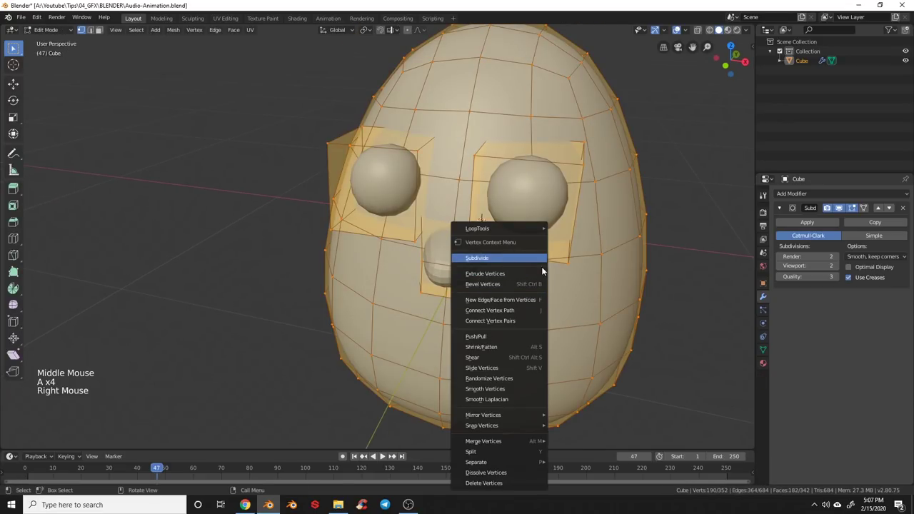
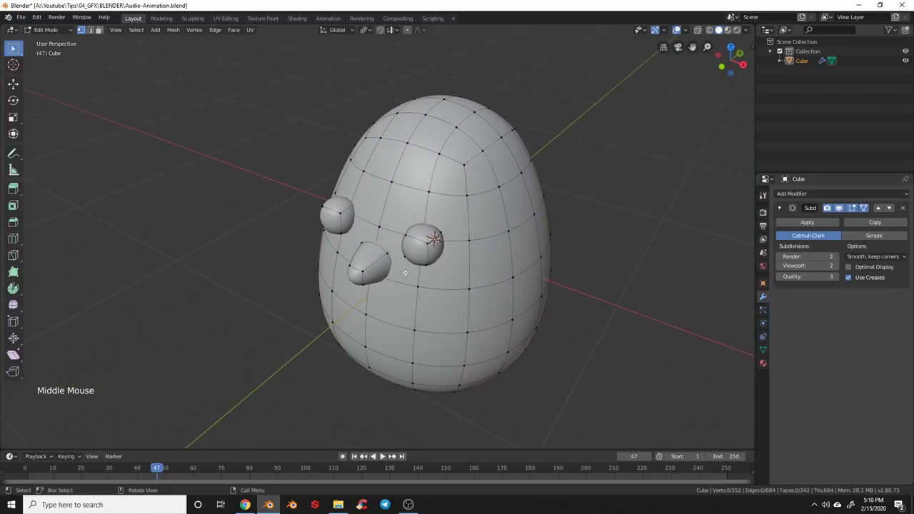
key(alt+h)
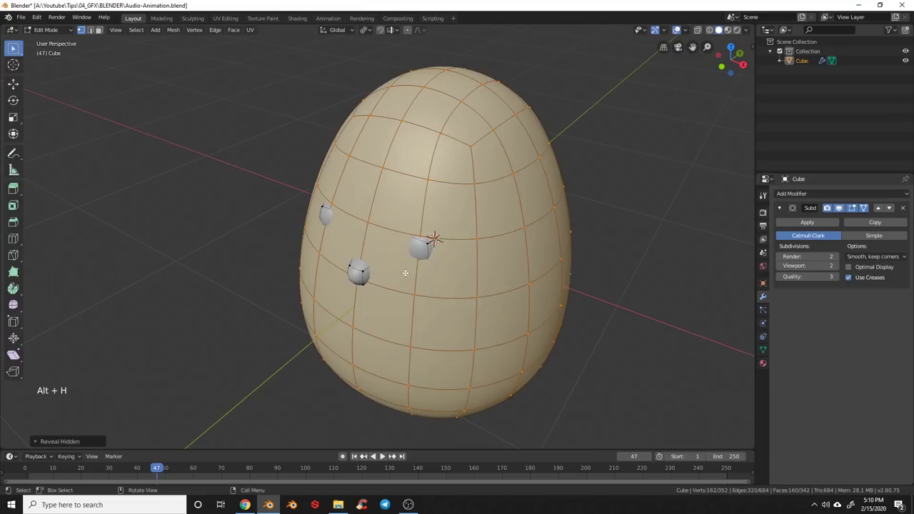
key(a)
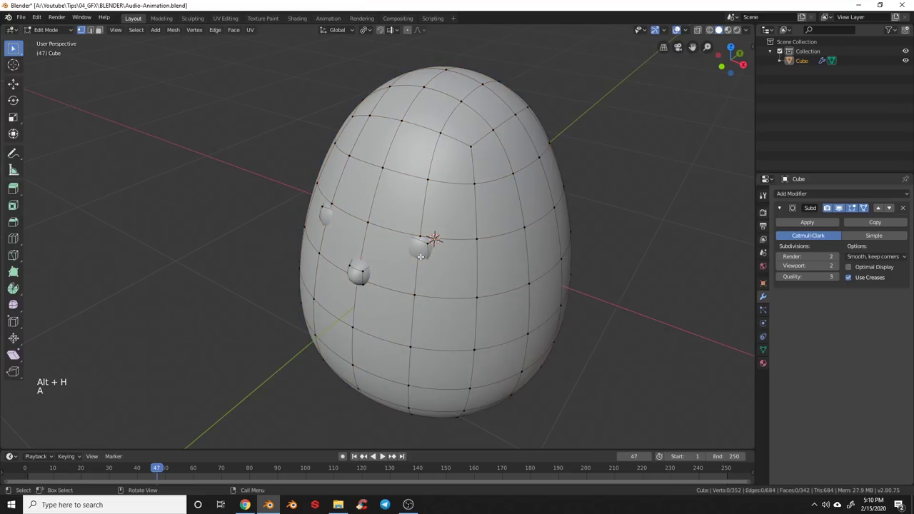
key(l)
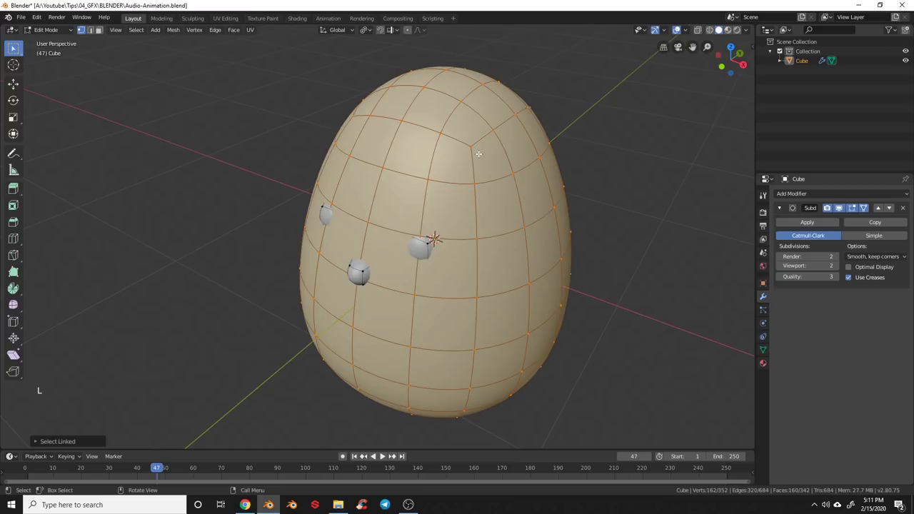
key(p)
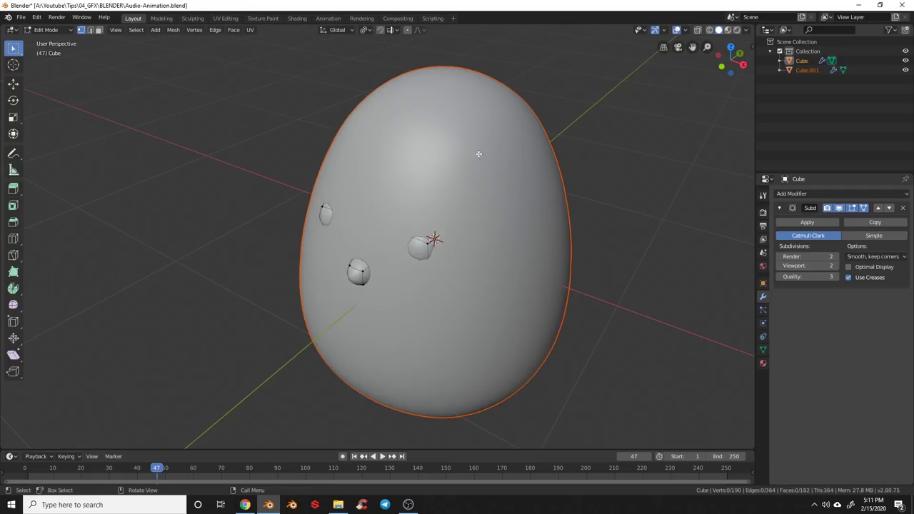
key(Tab)
click(452, 207)
click(420, 257)
click(363, 284)
click(489, 196)
click(356, 274)
key(h)
click(381, 191)
key(KP_1)
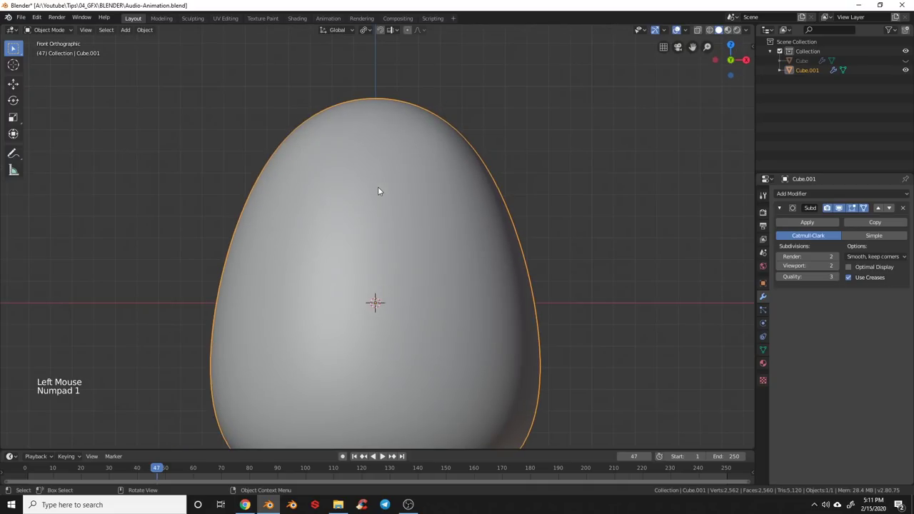
scroll(down, 3)
middle_click(393, 265)
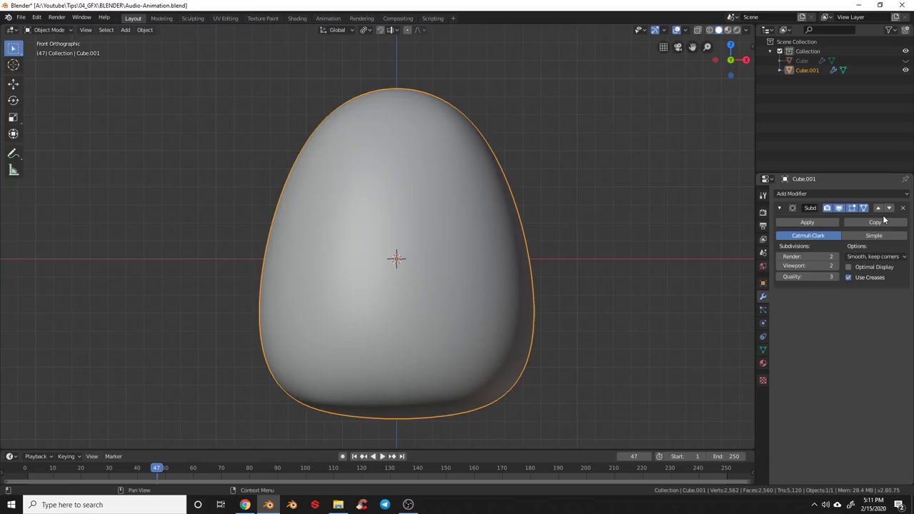
click(907, 210)
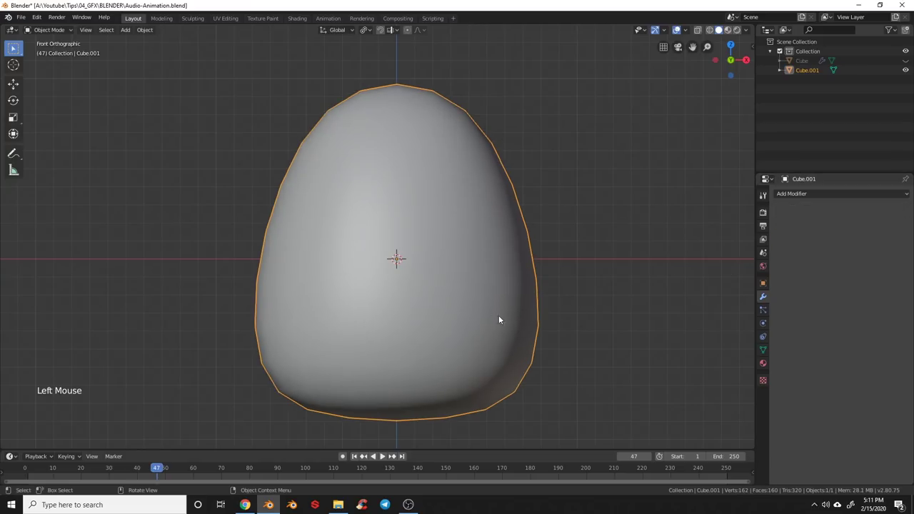
middle_click(487, 303)
key(Tab)
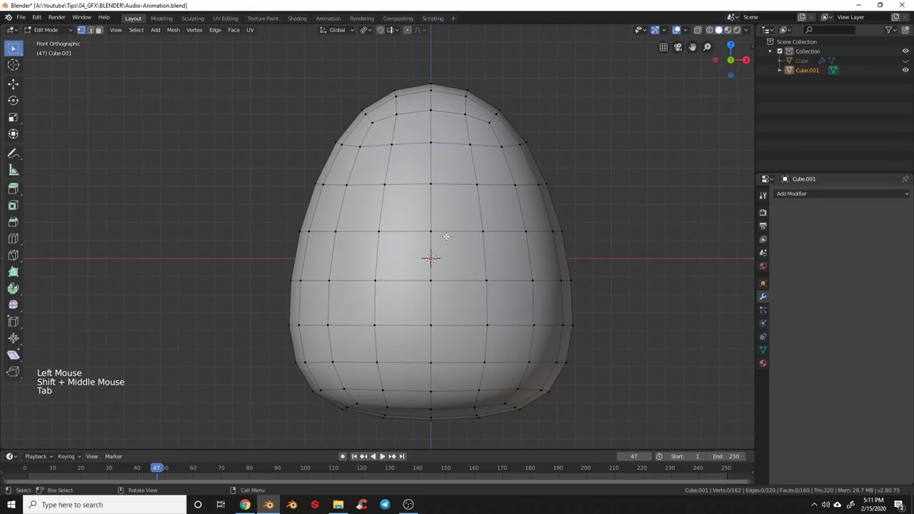
key(KP_1)
key(2)
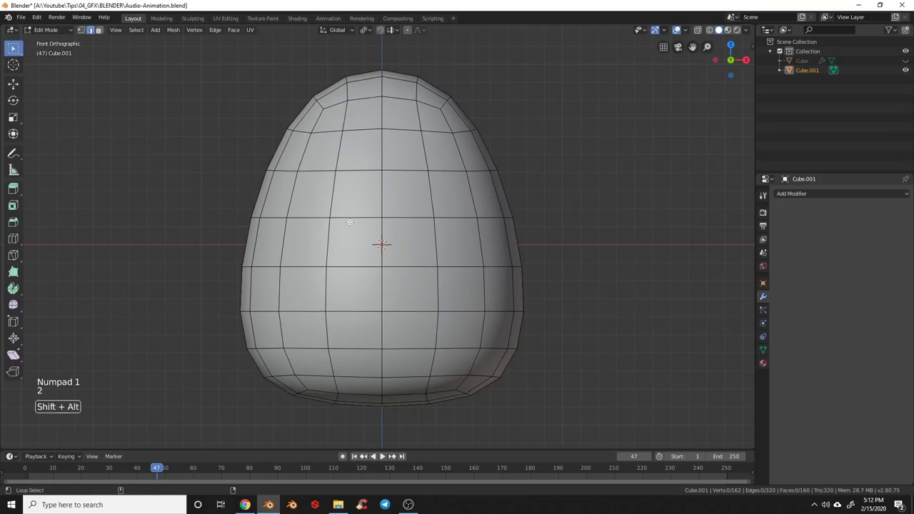
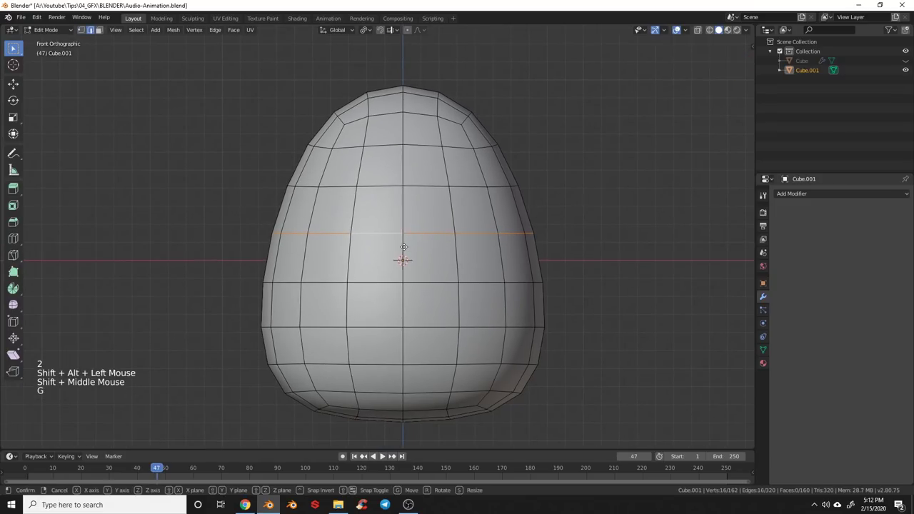
key(s)
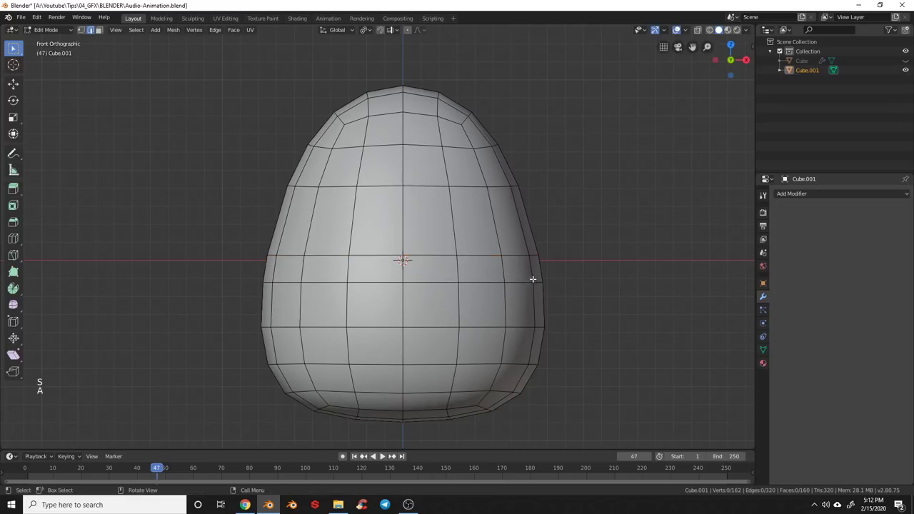
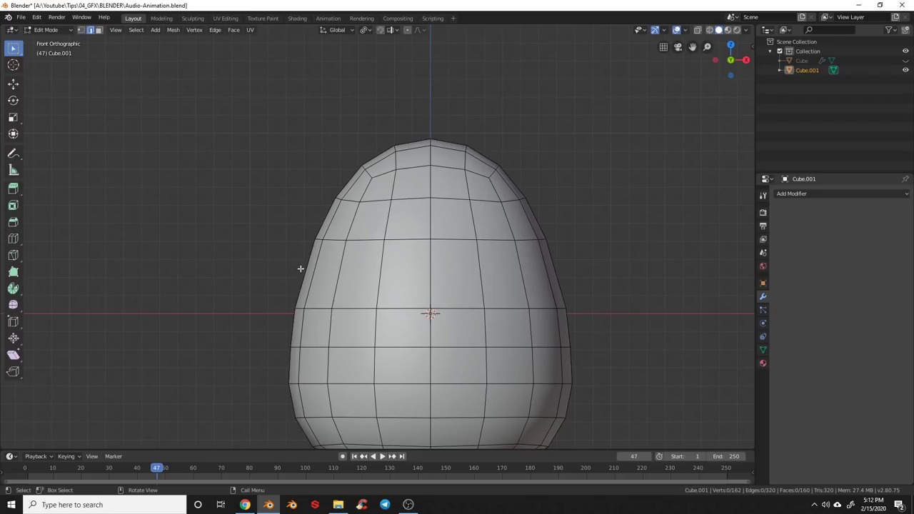
- Knife a zigzag cut around the shell's middle and split it apart along the cut
key(k)
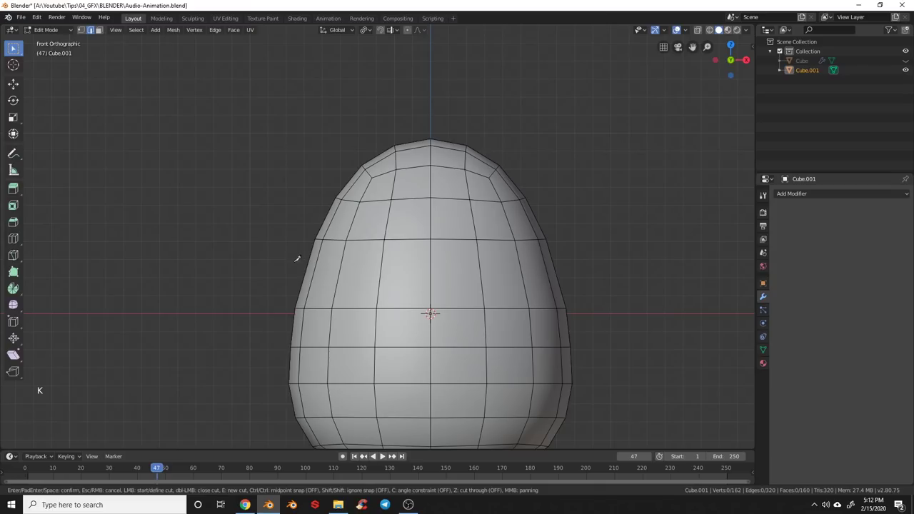
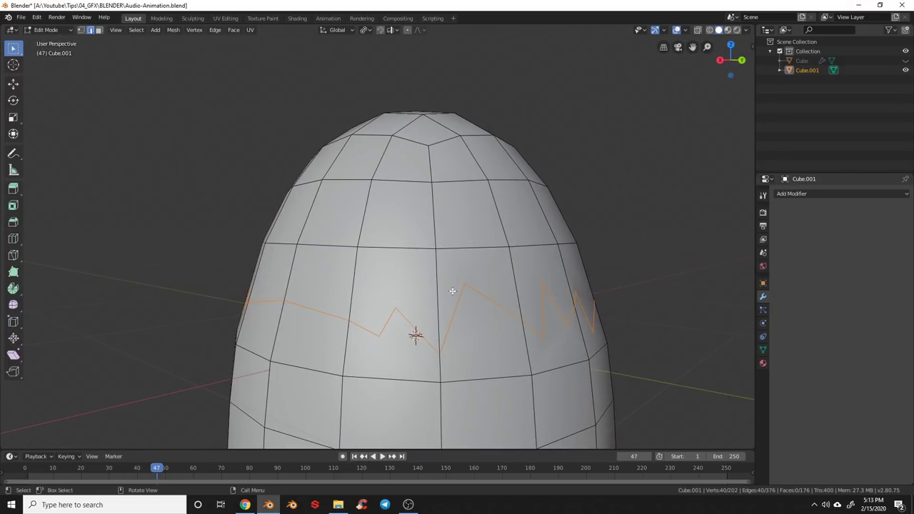
key(KP_1)
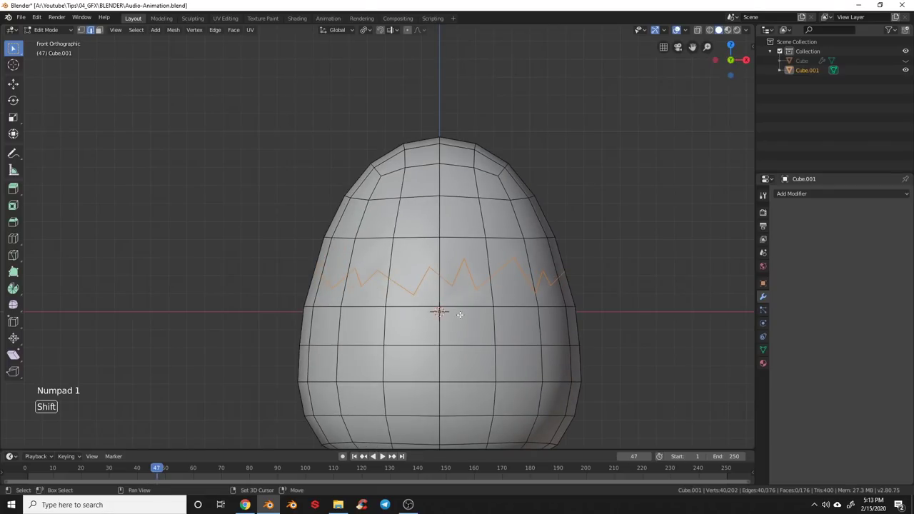
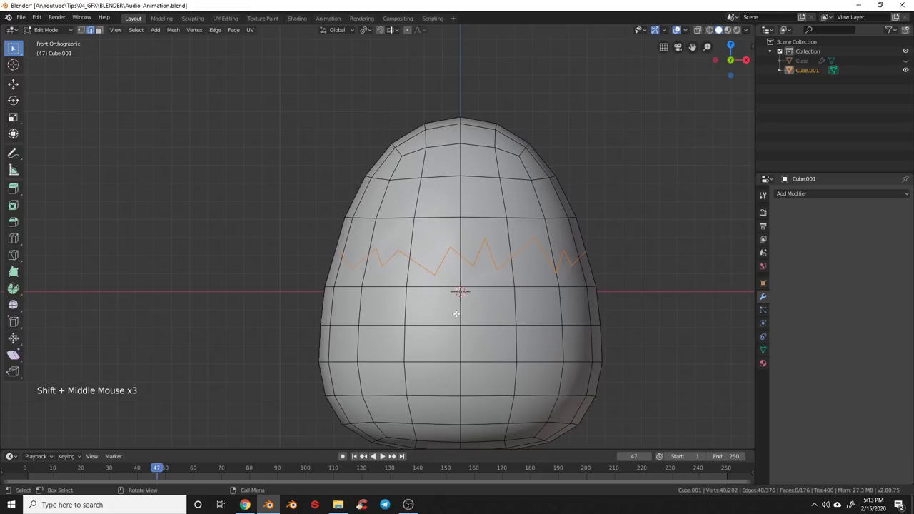
scroll(up, 3)
key(v)
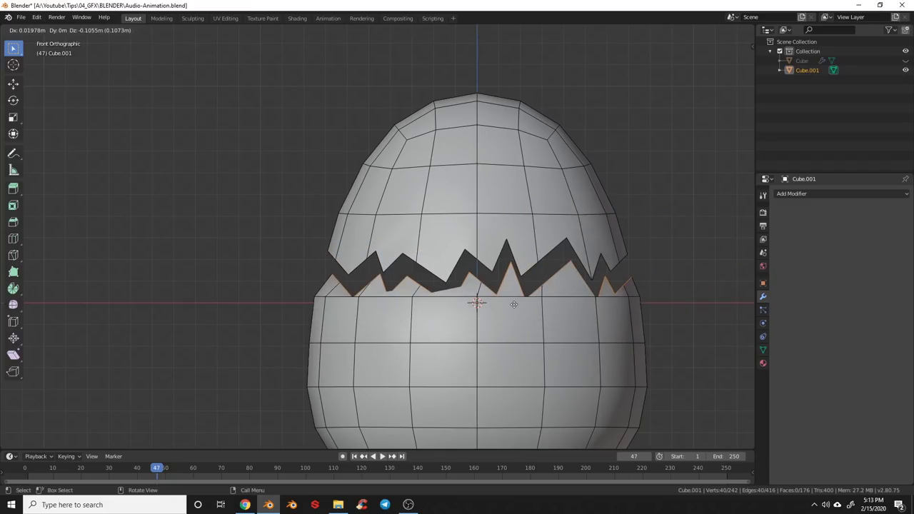
key(Tab)
key(Tab)
- Give the cracked shell a Solidify modifier, 0.01 m thick, and re-enter Edit Mode
click(802, 197)
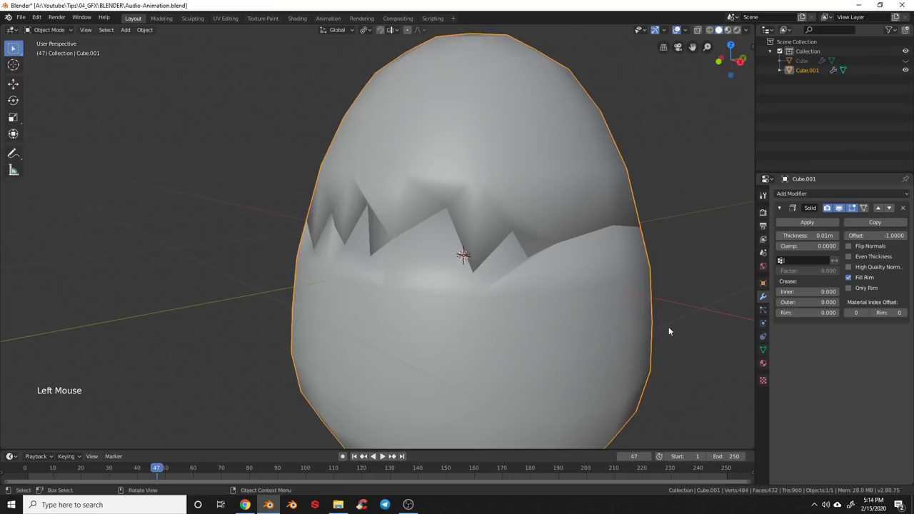
middle_click(591, 307)
middle_click(463, 359)
middle_click(452, 303)
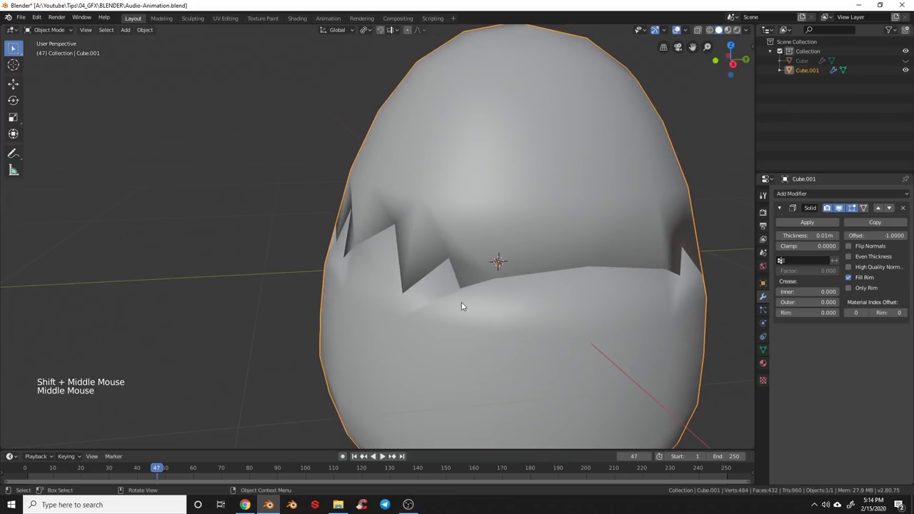
key(Tab)
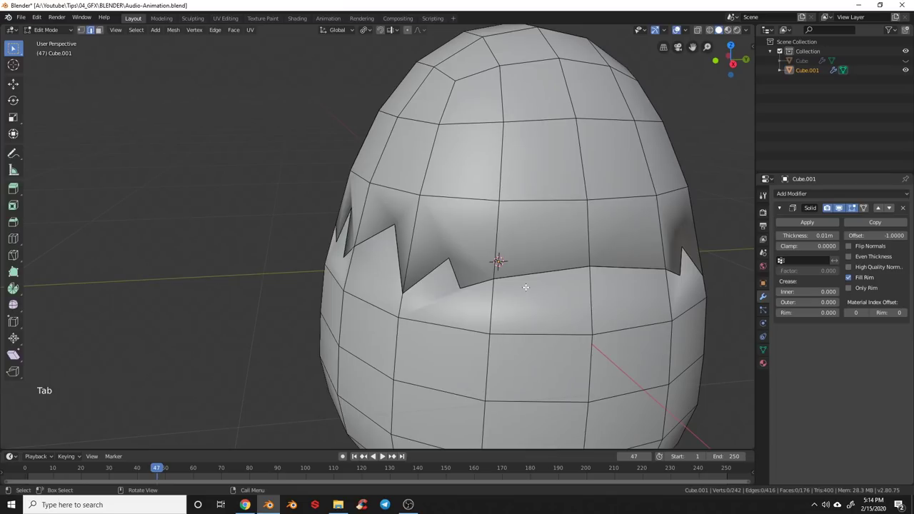
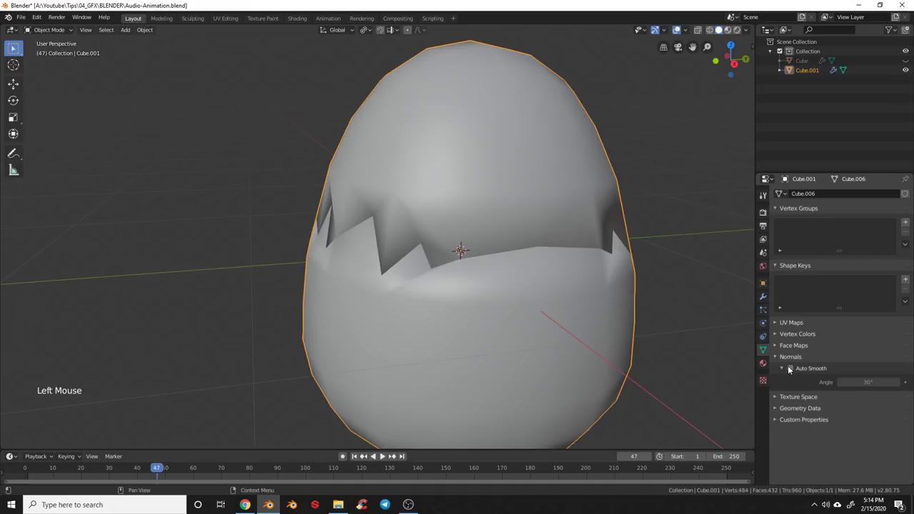
- Enable Auto Smooth on the shell and rename the objects Egg and Chicken
click(790, 369)
middle_click(607, 316)
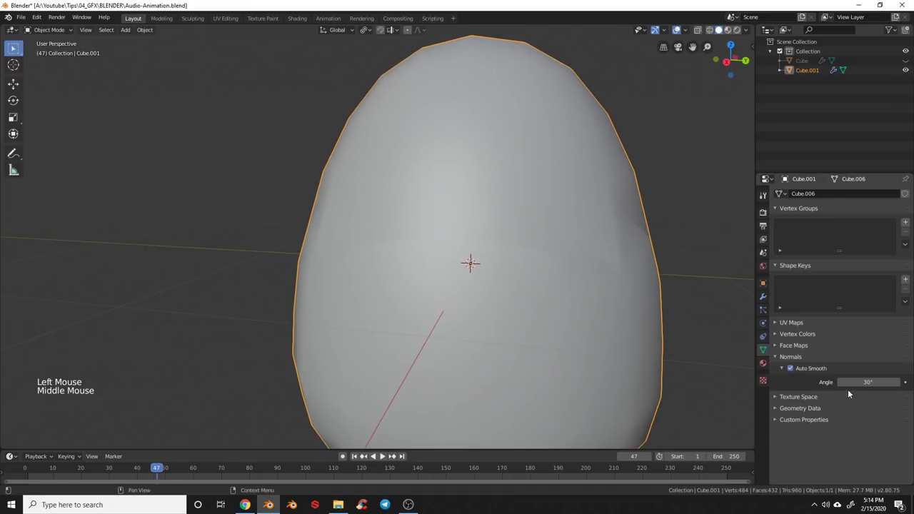
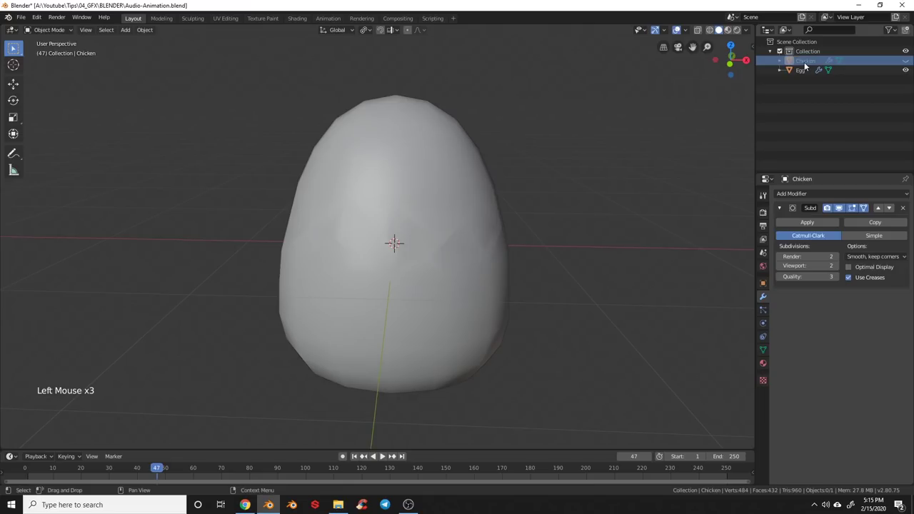
click(906, 73)
click(910, 63)
scroll(up, 3)
middle_click(584, 223)
middle_click(542, 294)
- Apply Chicken's subdivision, save the file, and select both Chicken and Egg
click(556, 225)
click(819, 228)
middle_click(496, 188)
key(ctrl+s)
middle_click(580, 232)
click(907, 73)
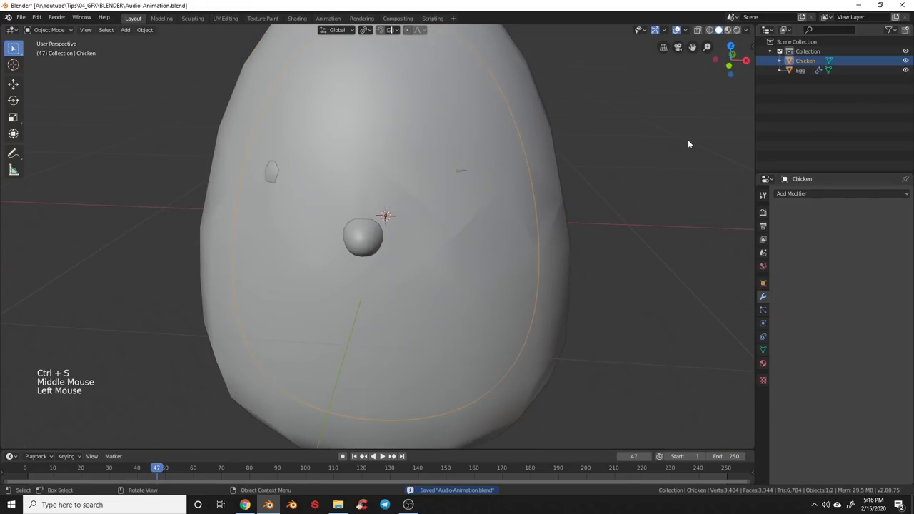
click(805, 71)
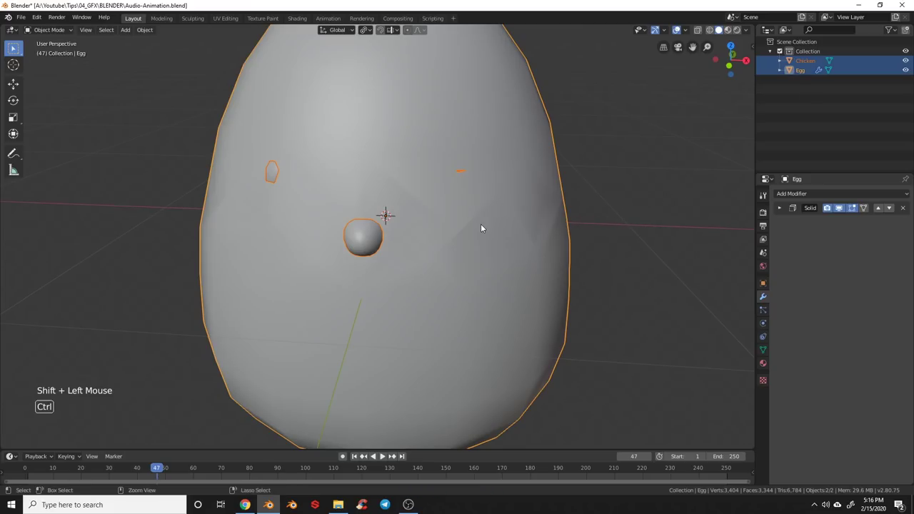
- Join Chicken into Egg and bring up its mesh data to set Auto Smooth to 40°
key(ctrl+j)
middle_click(486, 228)
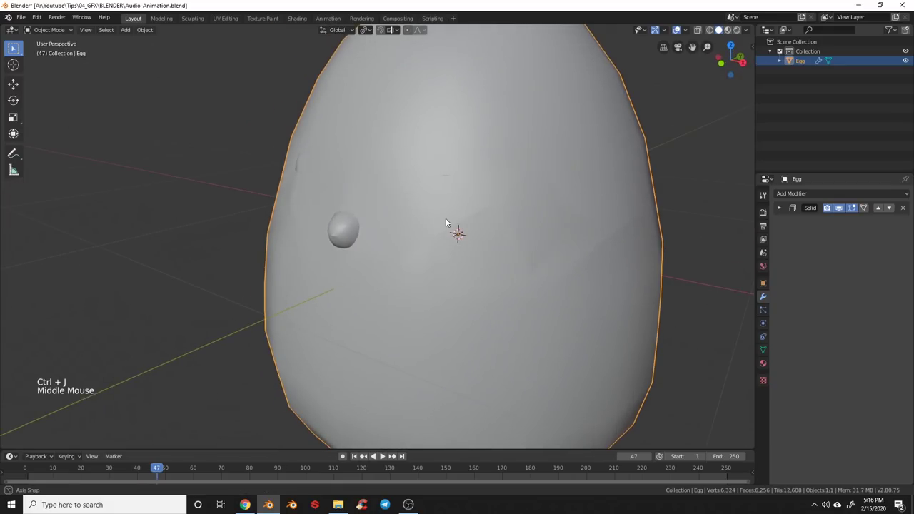
scroll(up, 3)
click(767, 351)
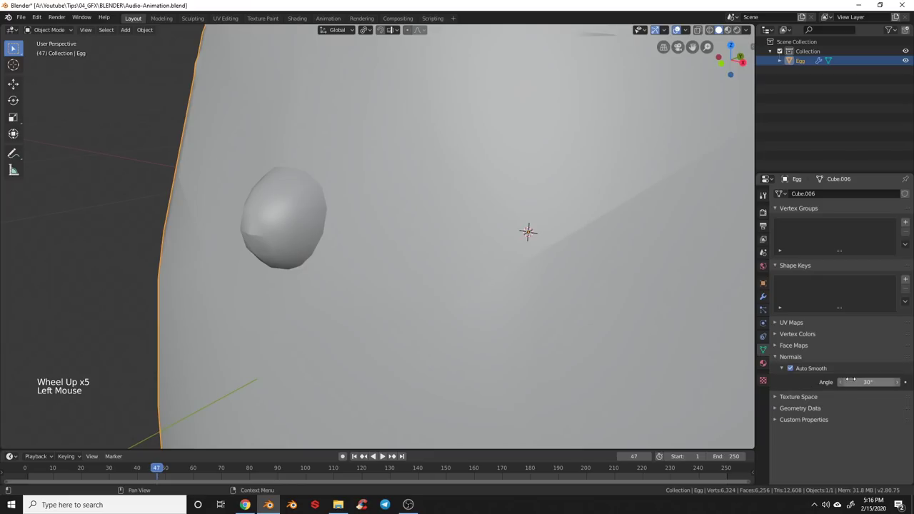
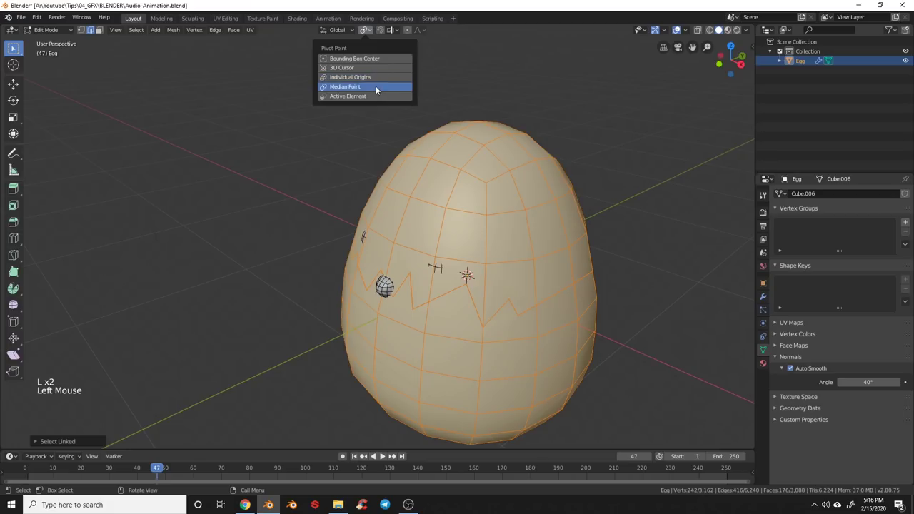
- Add a Basis shape key and a second shape key renamed 'Open' to the egg
key(KP_1)
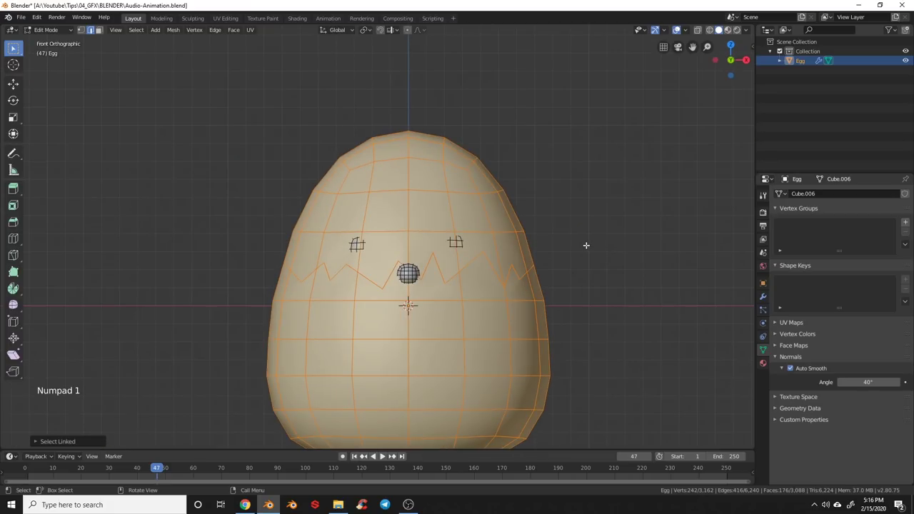
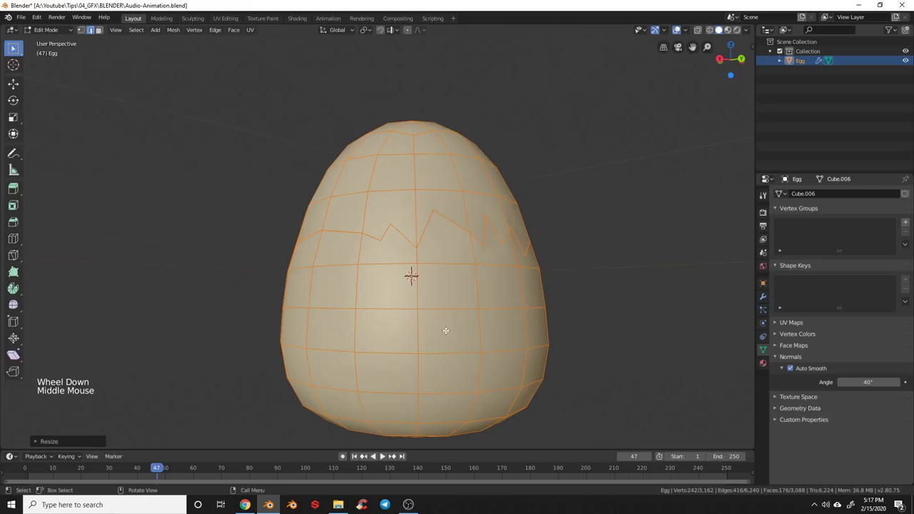
key(KP_1)
key(Tab)
middle_click(428, 344)
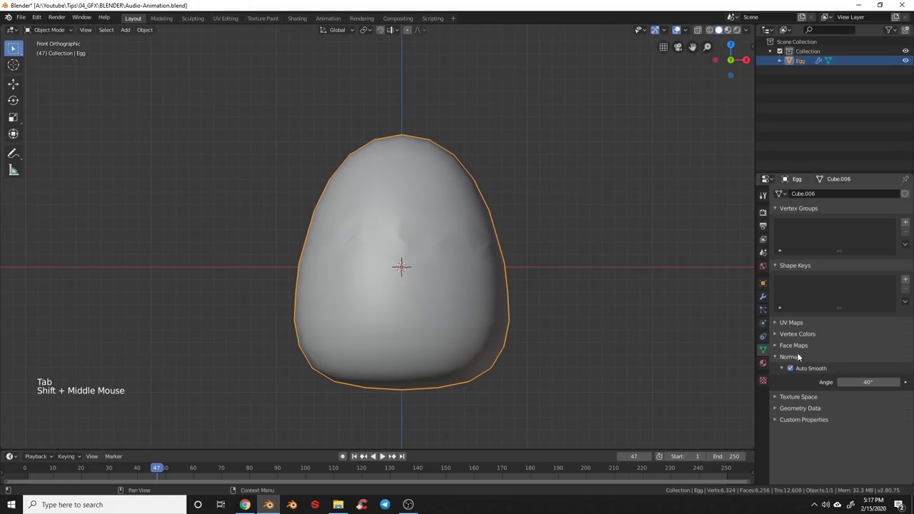
click(764, 352)
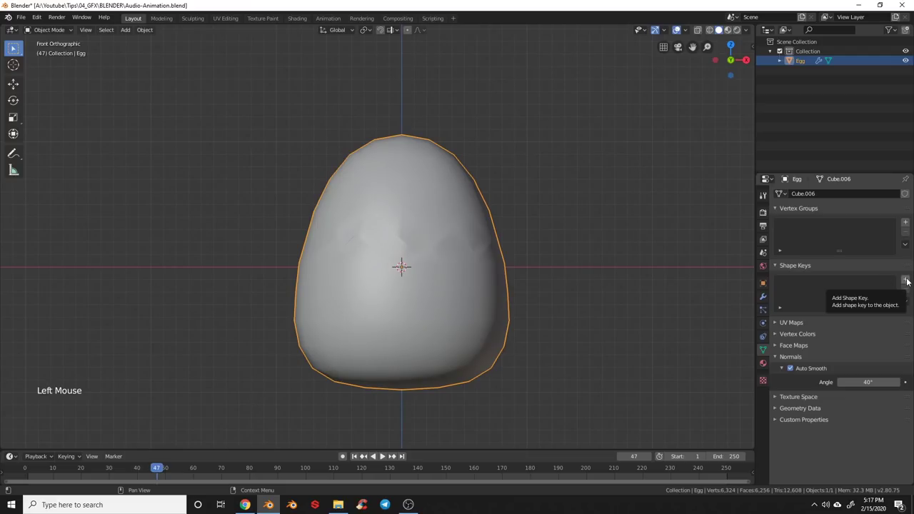
click(909, 279)
click(909, 282)
double_click(785, 289)
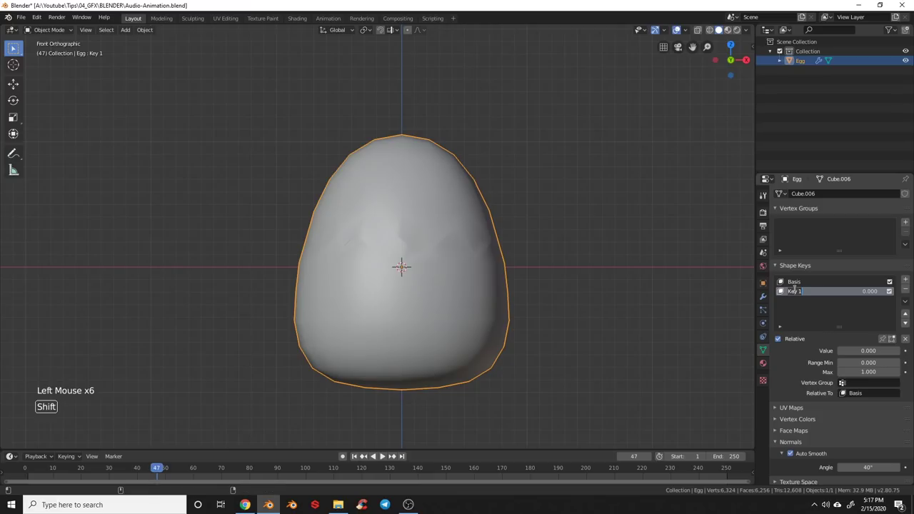
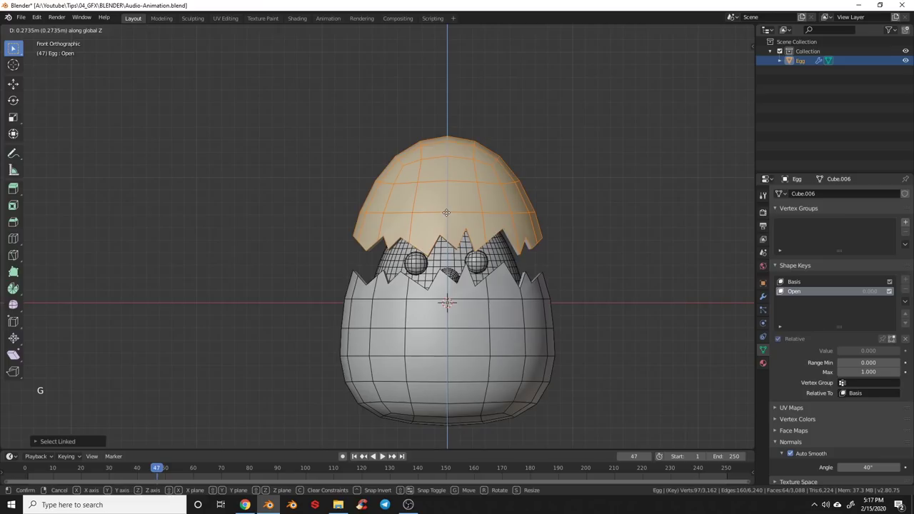
- Test lifting the shell top, then select and reposition the chicken's face geometry
key(a)
key(l)
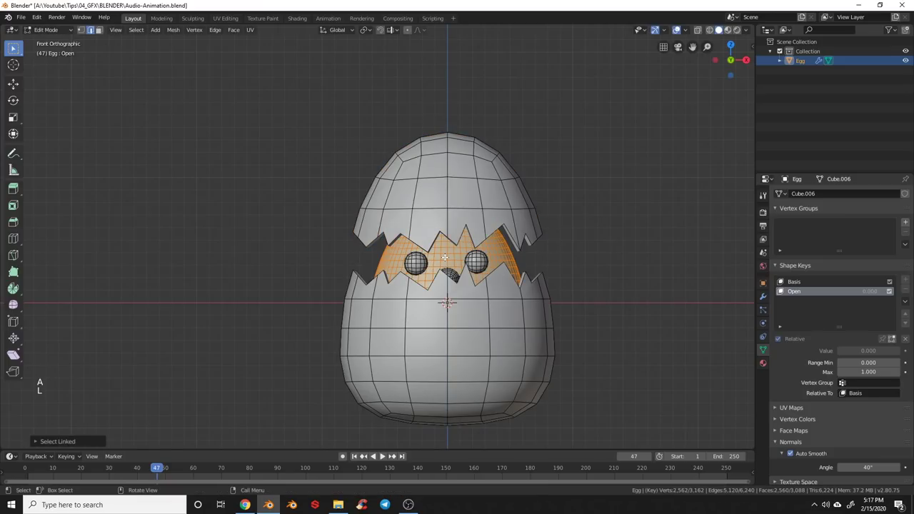
key(g)
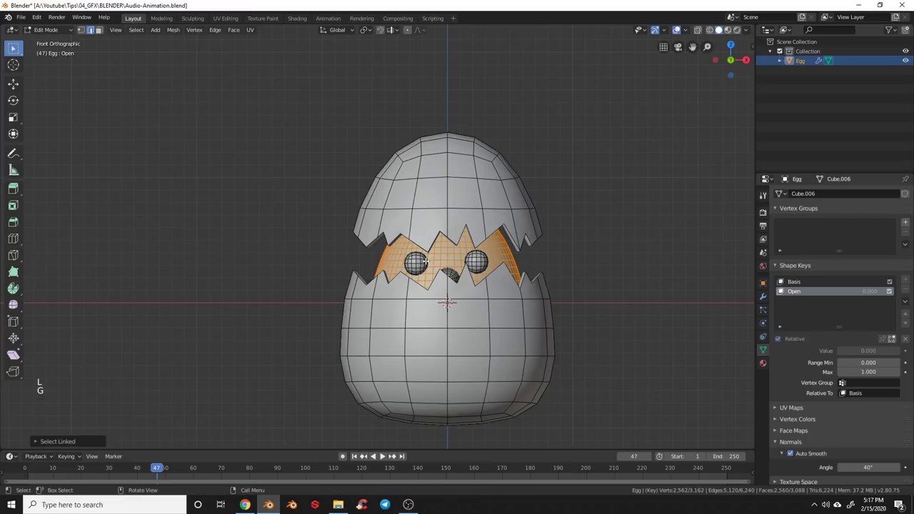
key(l)
key(l)
key(l)
key(g)
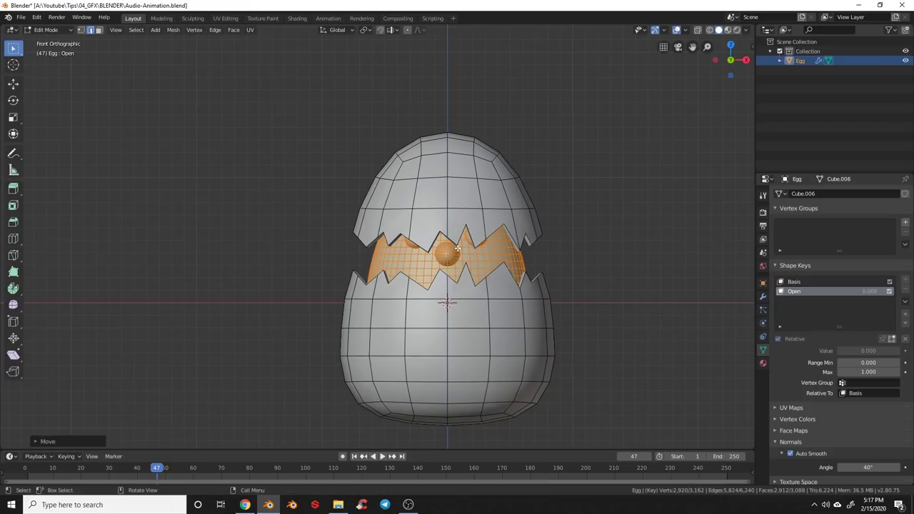
- In the Open key, lift the whole top shell straight up, tilt it, and save the file
key(a)
key(l)
key(g)
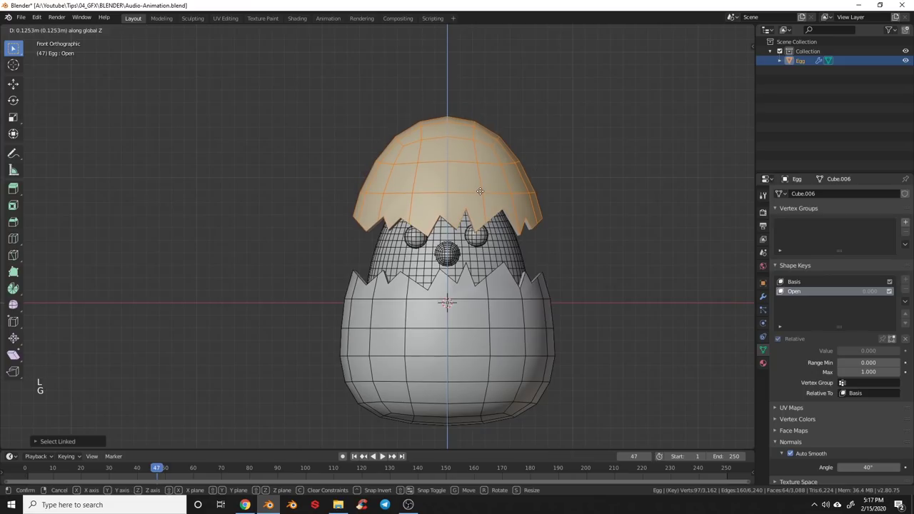
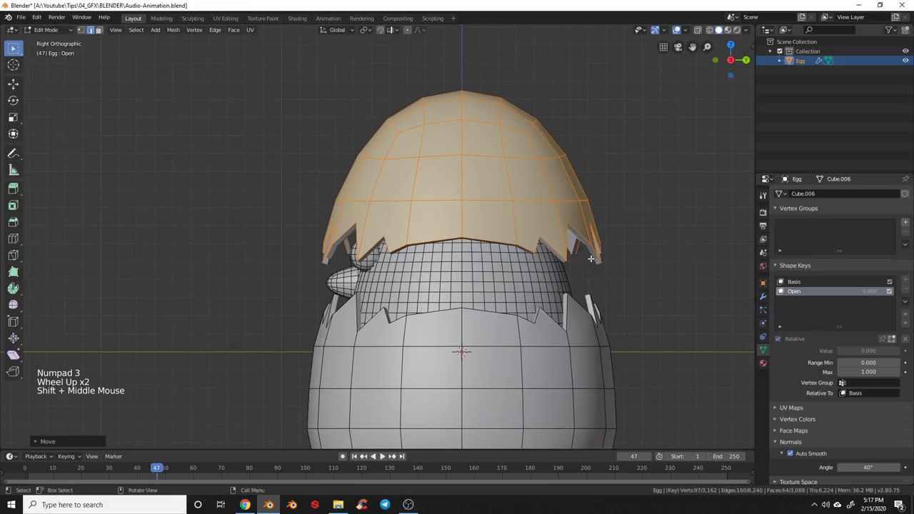
key(r)
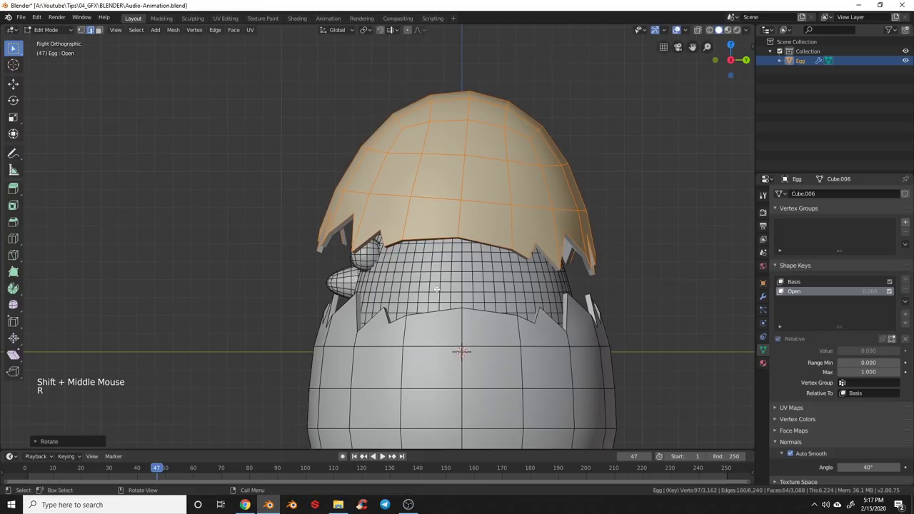
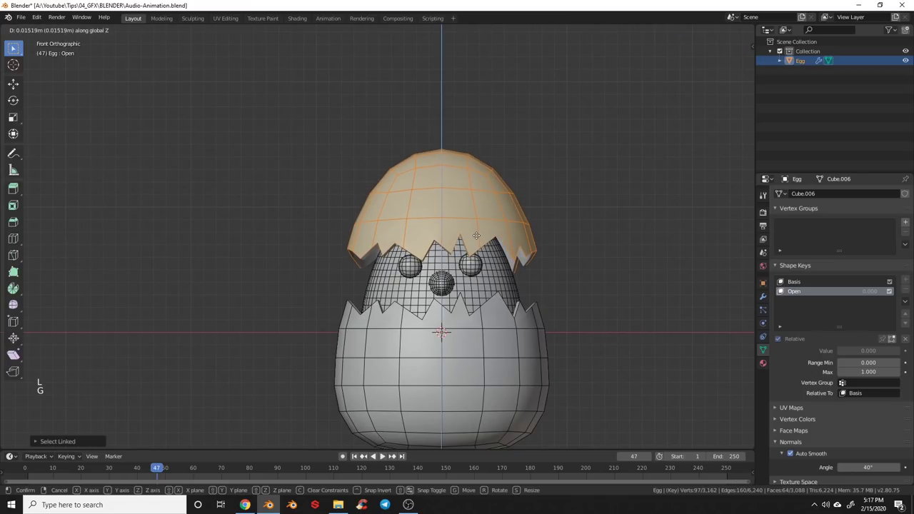
key(r)
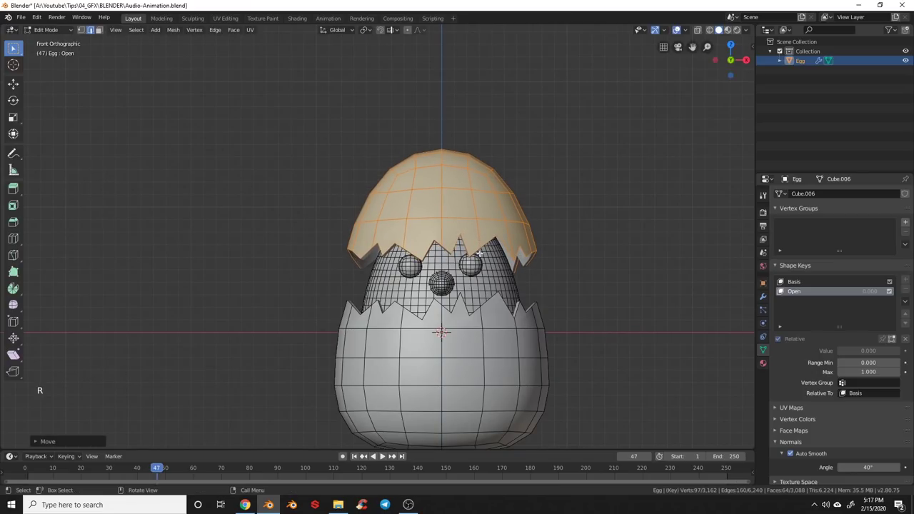
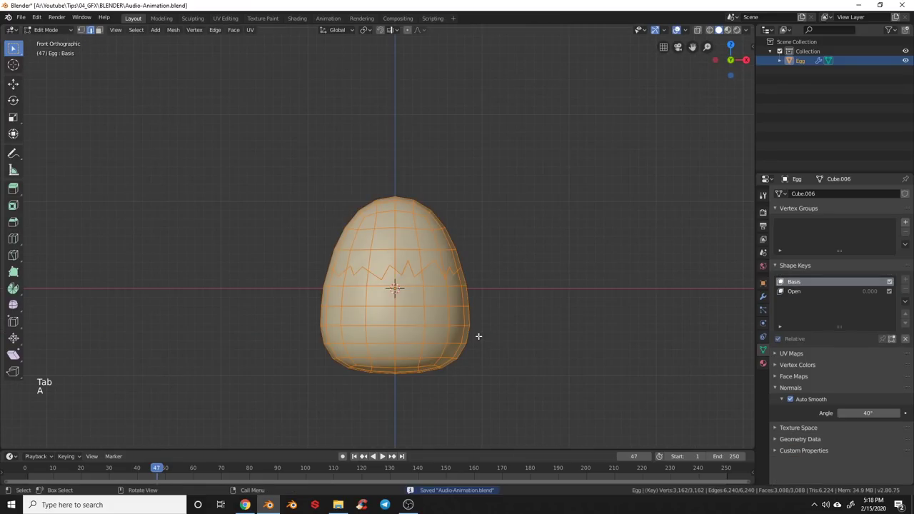
- Raise the whole egg mesh vertically so its base rests on the grid, and save
key(g)
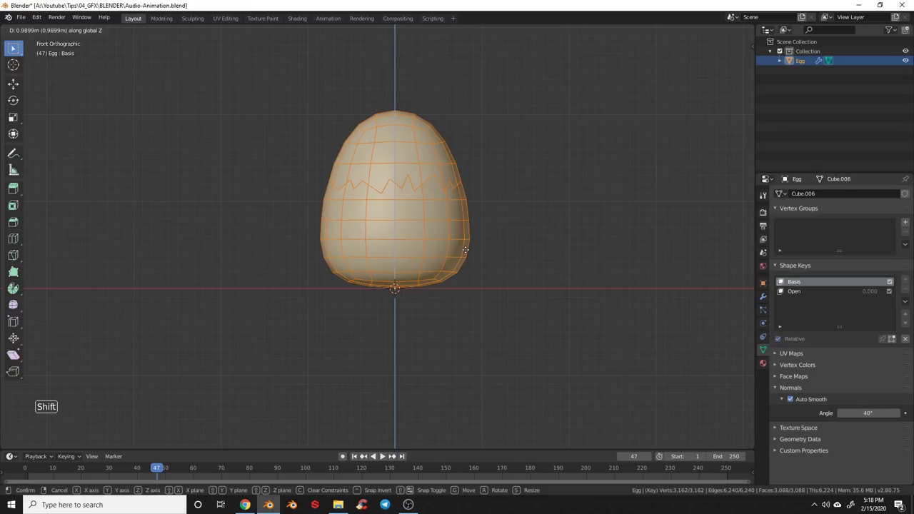
key(a)
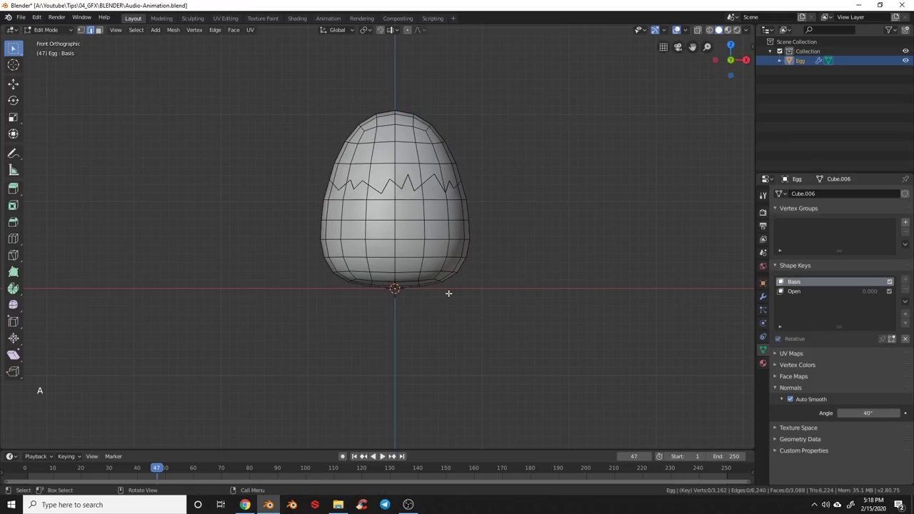
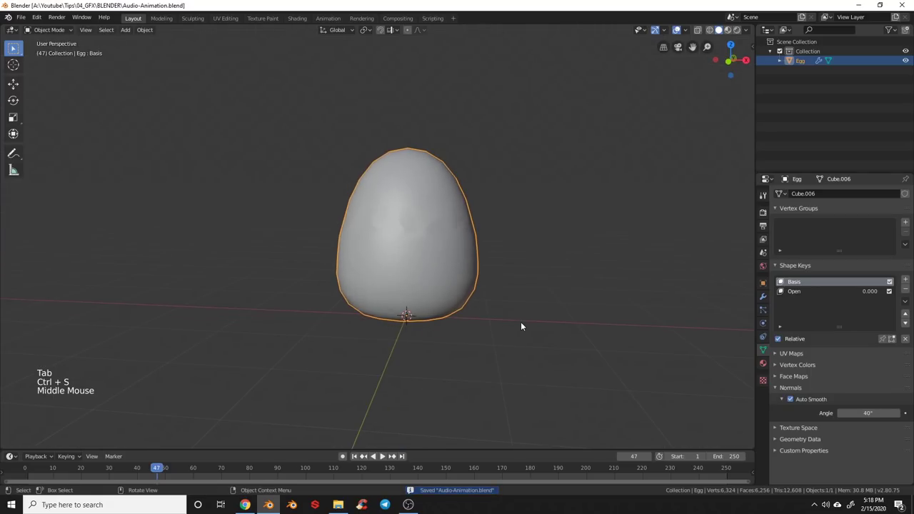
key(KP_1)
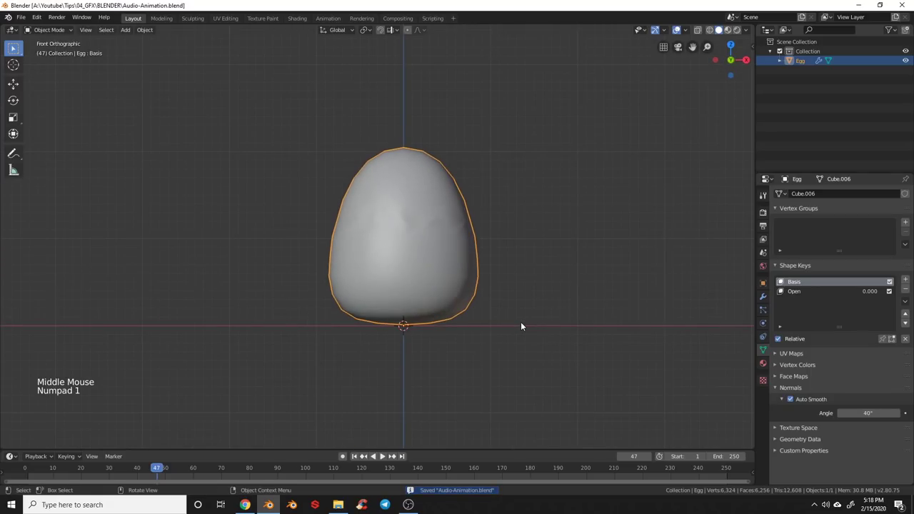
key(ctrl+s)
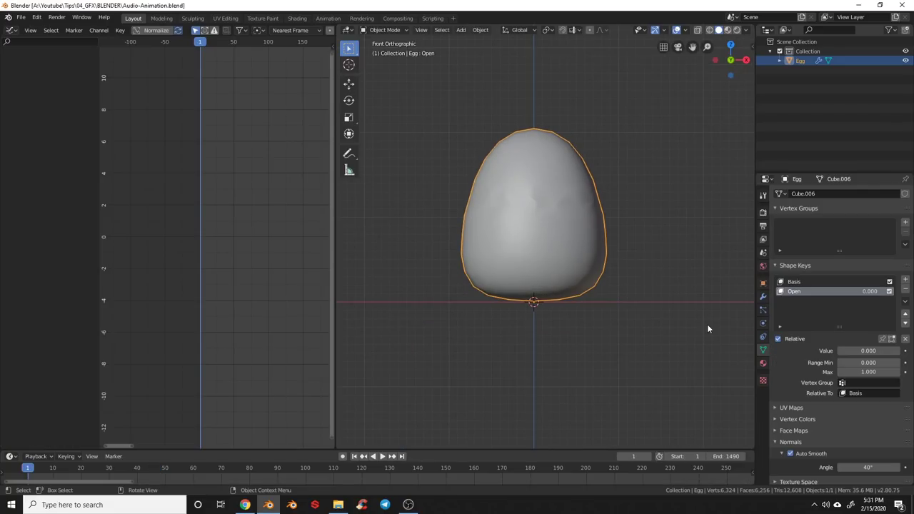
- Add an armature inside the egg and switch to wireframe to see its bone
key(shift+a)
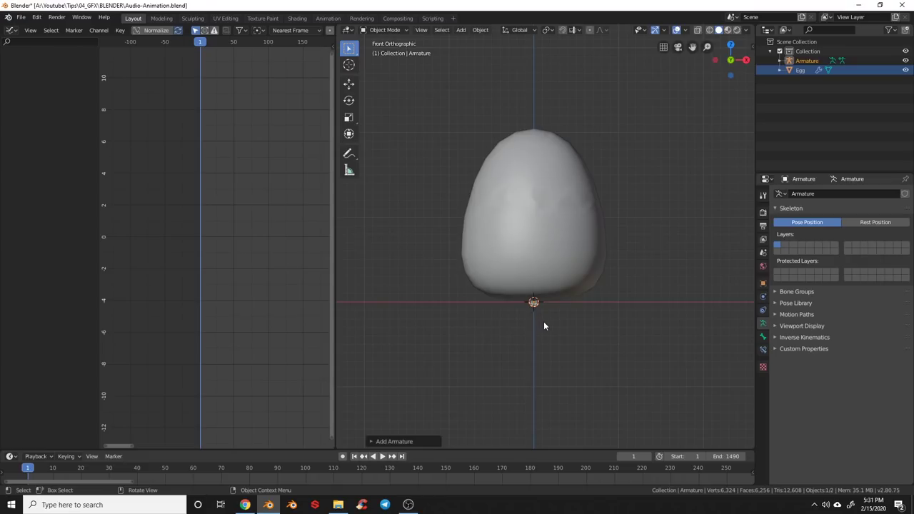
key(z)
middle_click(551, 288)
scroll(up, 3)
middle_click(563, 339)
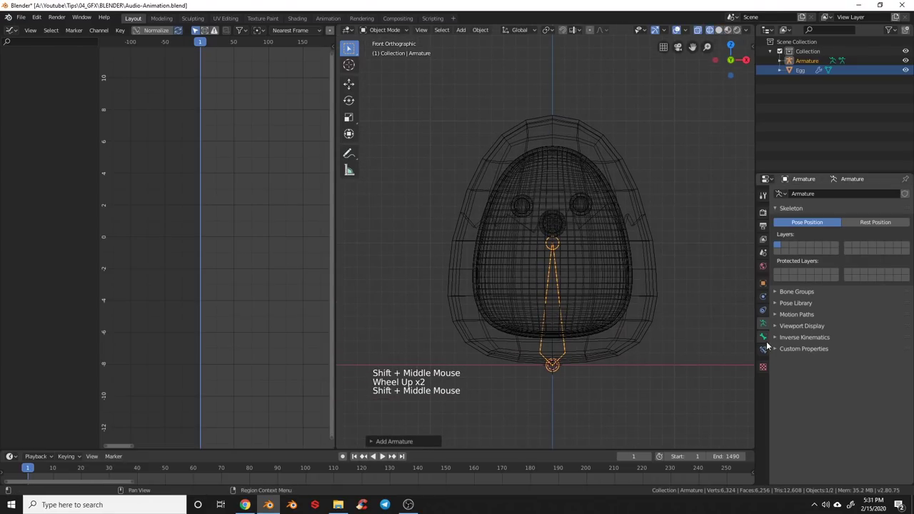
- Rename the bone 'Driver', then select the egg and show its shape keys
click(769, 339)
click(813, 199)
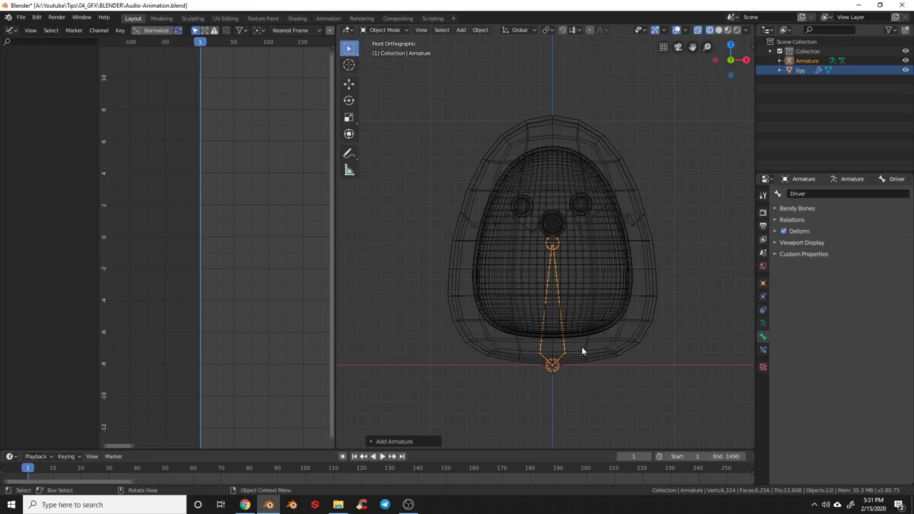
click(621, 299)
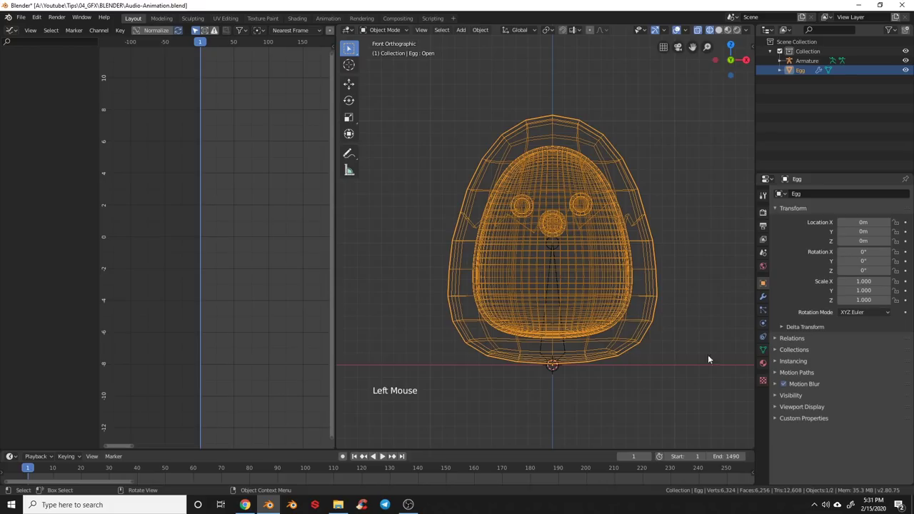
click(766, 346)
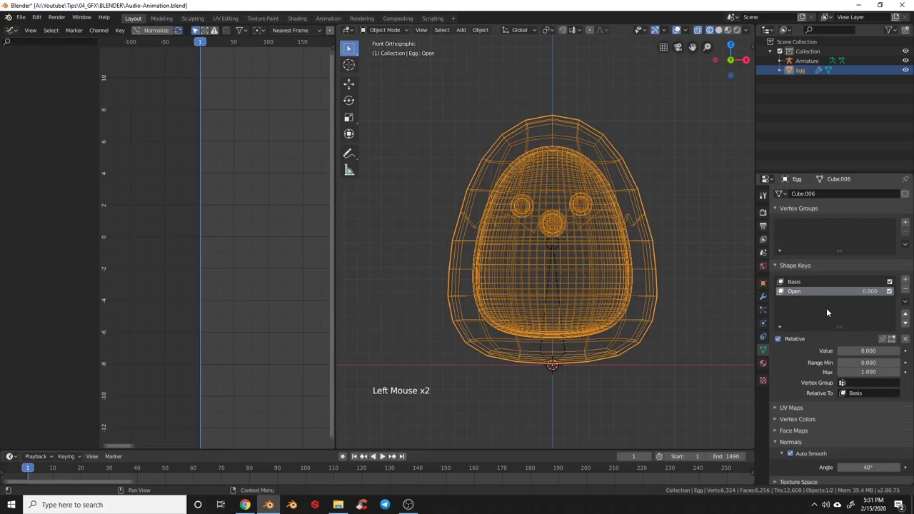
- Add a driver on the Open key's value, then select the armature and enter Pose Mode
right_click(869, 355)
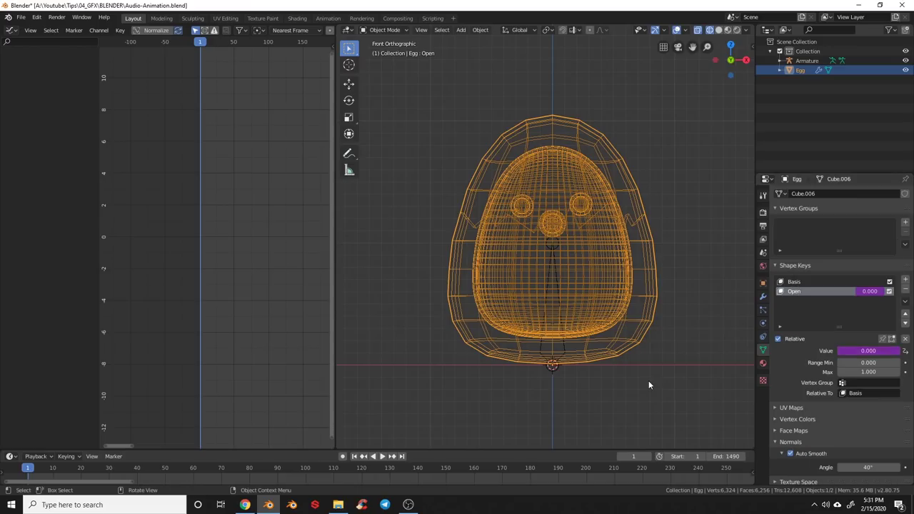
click(631, 372)
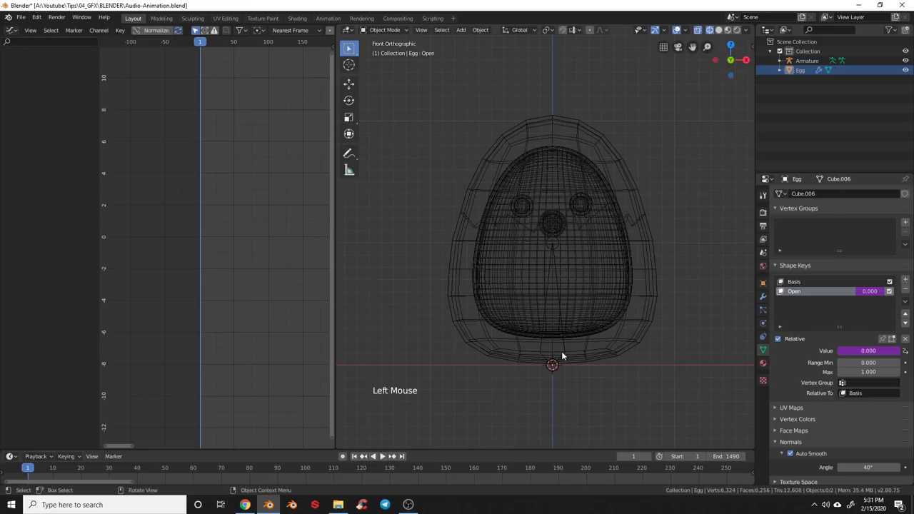
middle_click(588, 391)
scroll(up, 3)
click(563, 364)
key(Tab)
- At frame 1, insert a Location keyframe for the Driver bone
key(g)
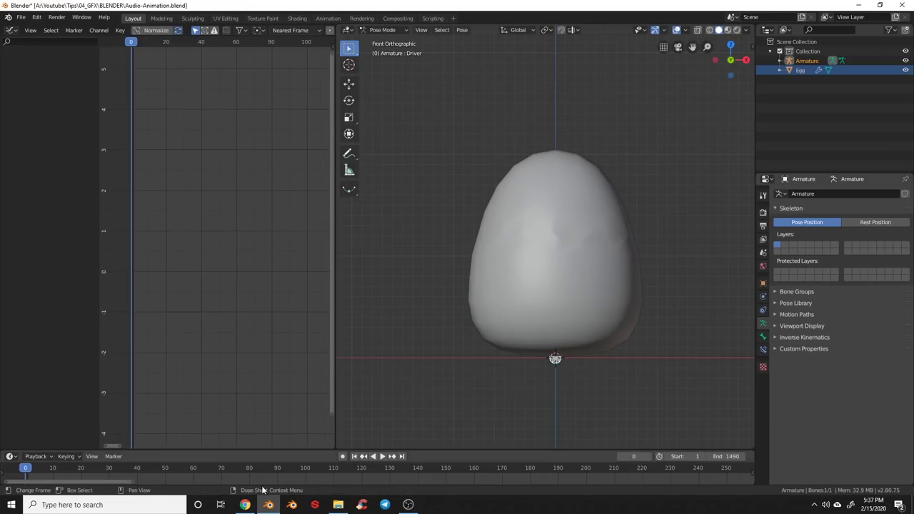
click(149, 470)
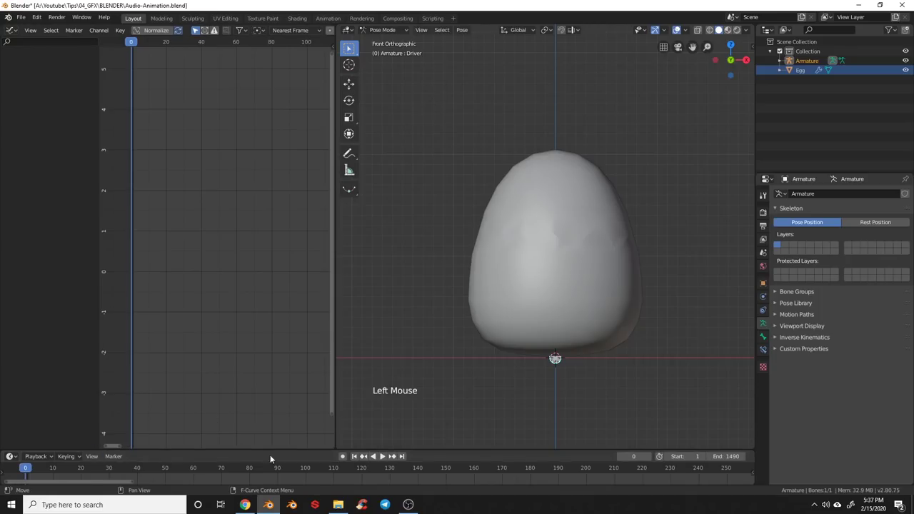
click(361, 460)
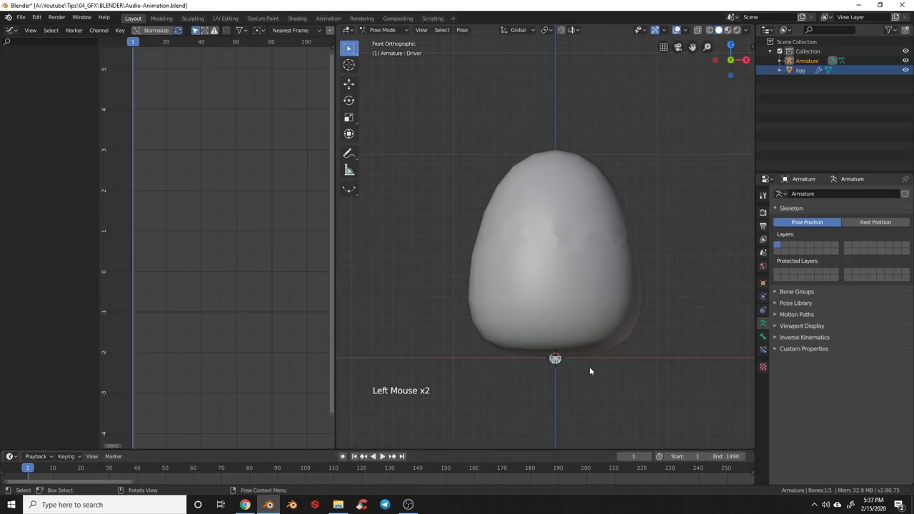
key(i)
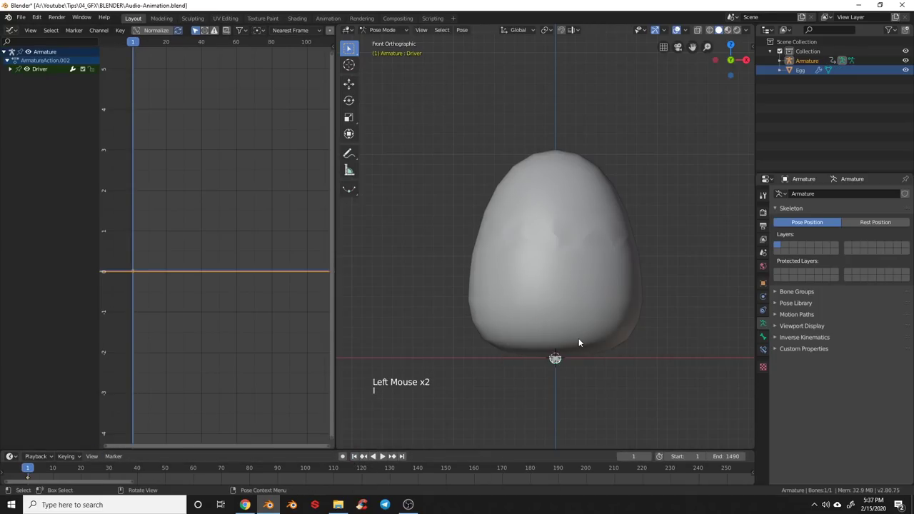
- Delete the X and Z Location channels, keep Y Location and start Bake Sound to F-Curves
click(13, 72)
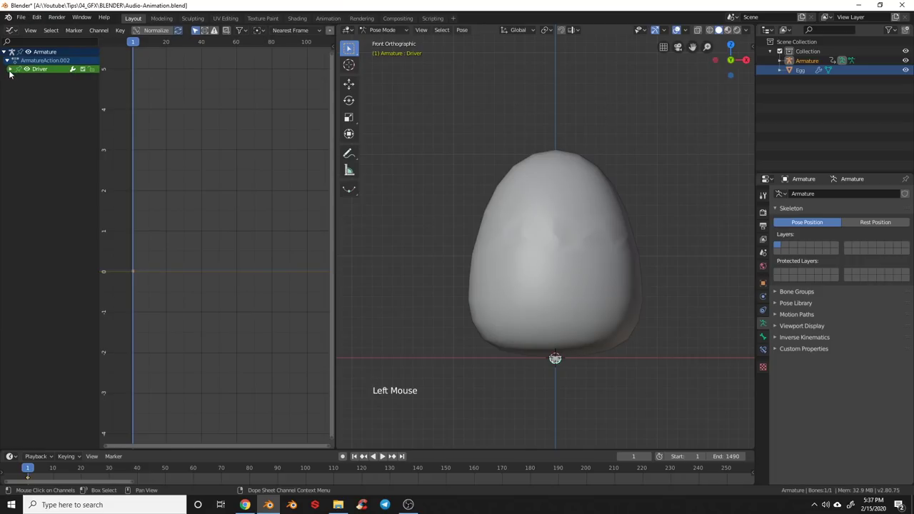
click(11, 71)
click(49, 79)
key(Delete)
click(45, 87)
key(Delete)
click(35, 80)
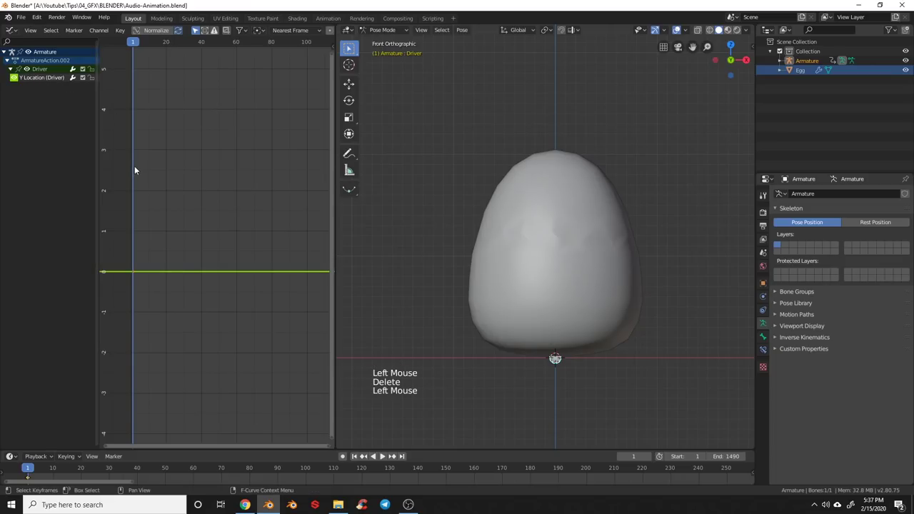
click(195, 251)
click(125, 31)
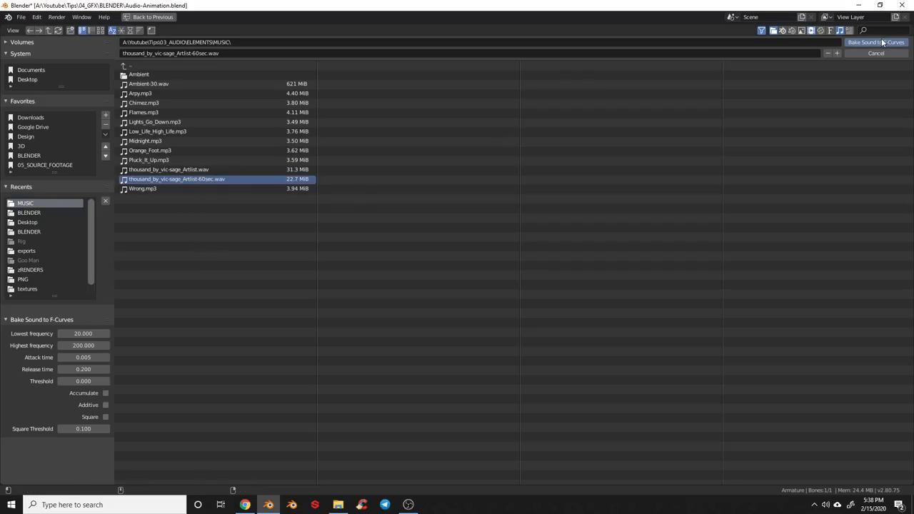
- Bake thousand_by_vic-sage_Artlist-60sec.wav into the Y Location curve, check the egg opening, and save
click(880, 47)
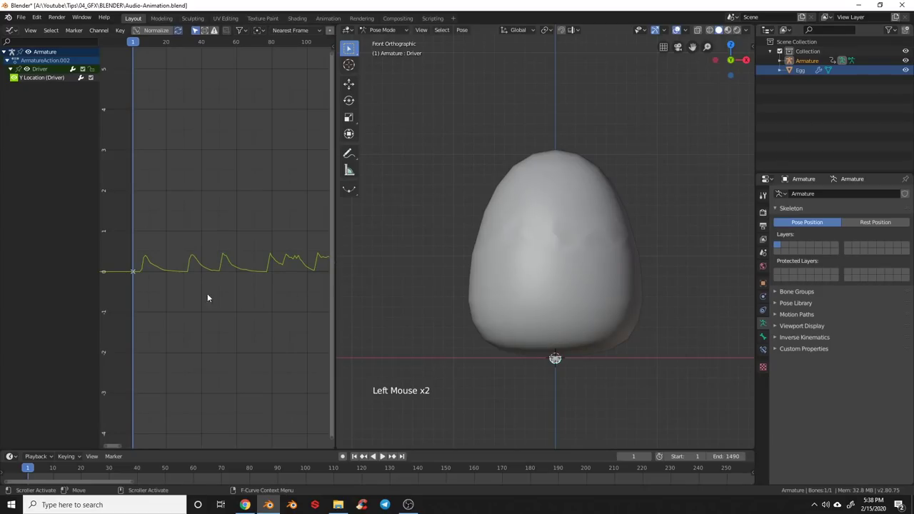
click(138, 43)
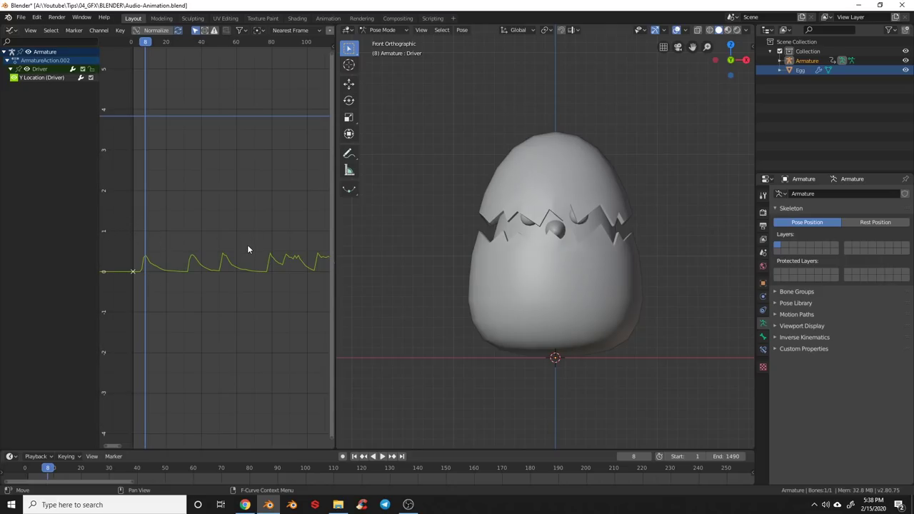
key(ctrl+s)
- In Pose Mode, bake the Driver bone's sound-driven animation into keyframes with Bake Action
scroll(up, 3)
key(Tab)
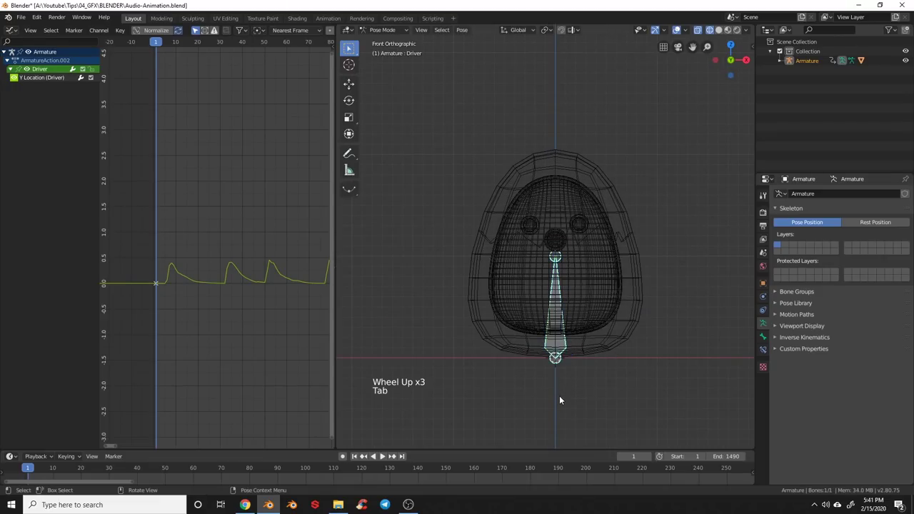
click(565, 353)
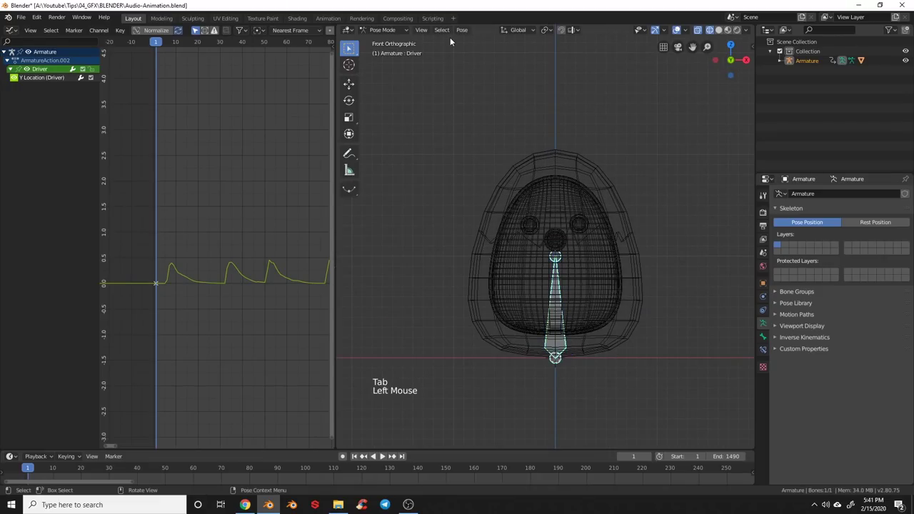
key(space)
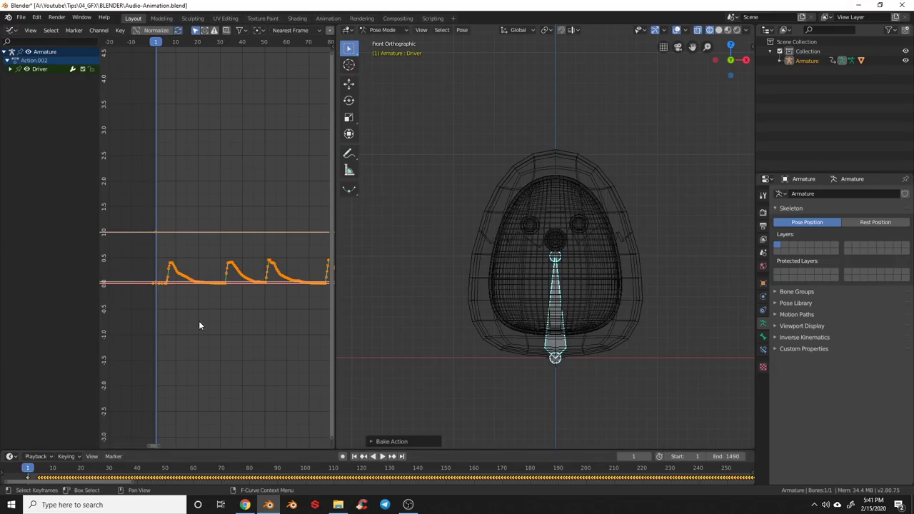
- Delete the extra baked channels, leaving only Y Location, and frame its curve
click(205, 323)
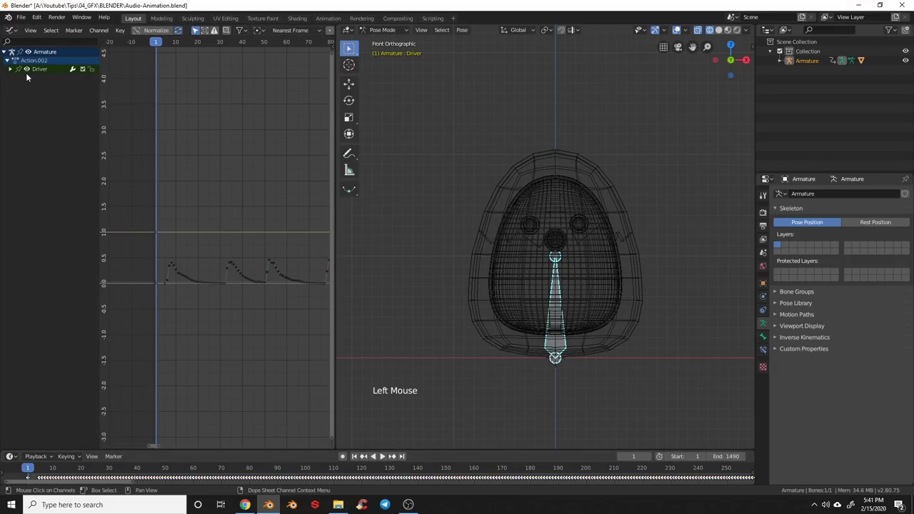
click(7, 72)
click(12, 74)
key(Delete)
key(ctrl+z)
click(46, 128)
key(Delete)
double_click(46, 103)
key(Delete)
click(45, 102)
key(Delete)
click(45, 102)
click(45, 103)
key(Delete)
click(45, 103)
key(Delete)
click(44, 97)
key(Delete)
click(46, 97)
middle_click(188, 302)
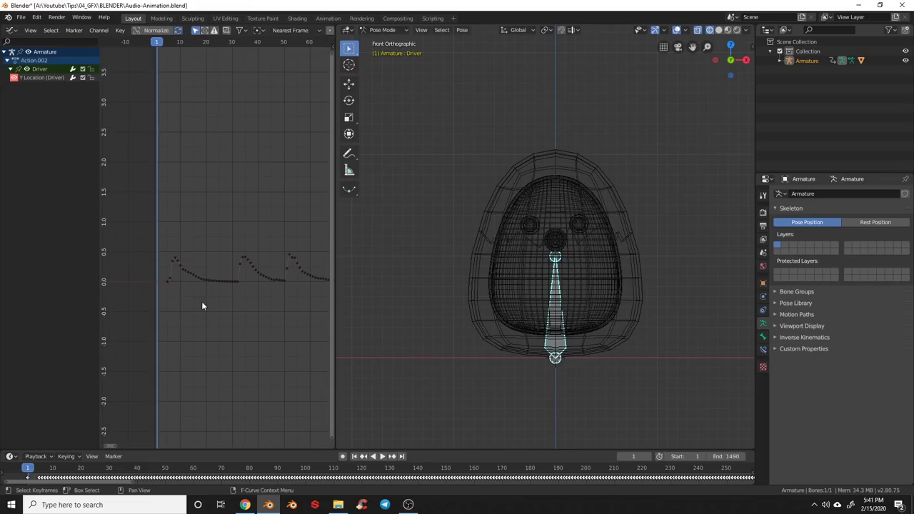
- Select all baked keys, scale them taller in Y and shift them up so peaks reach about 1
key(s)
click(209, 269)
key(a)
key(s)
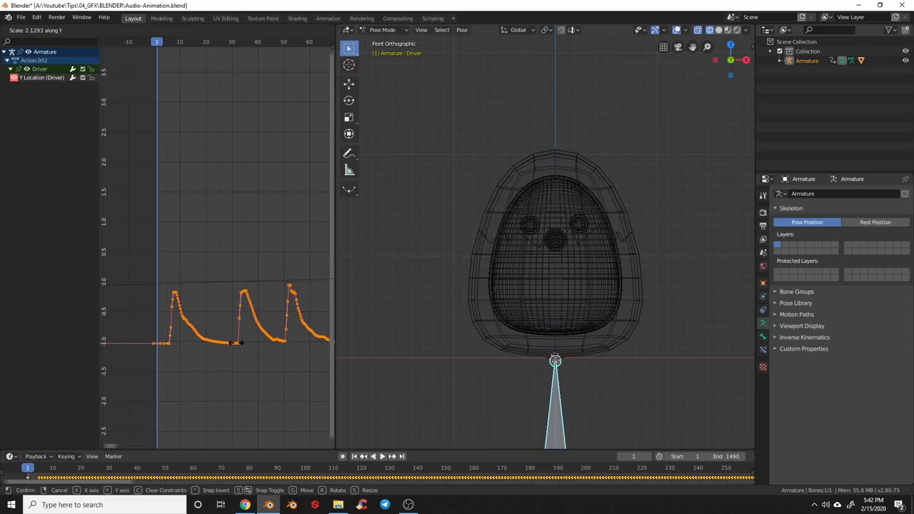
key(g)
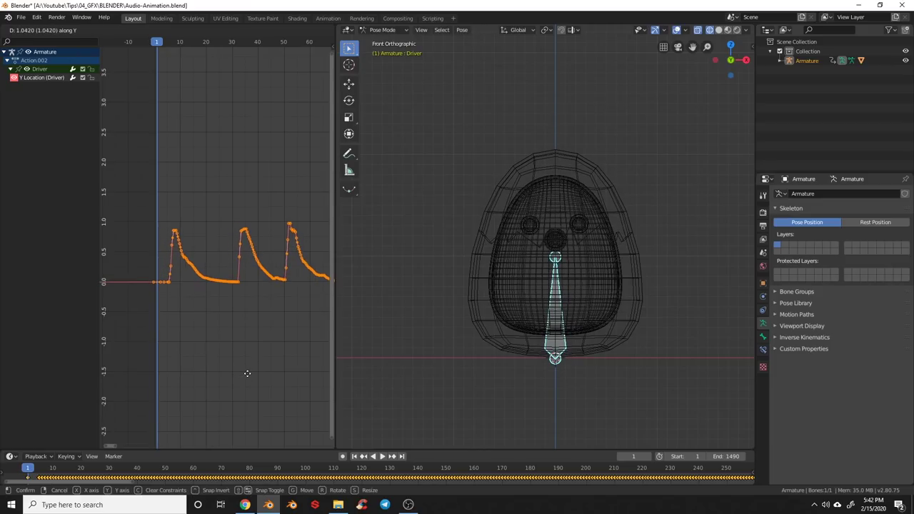
key(a)
click(472, 369)
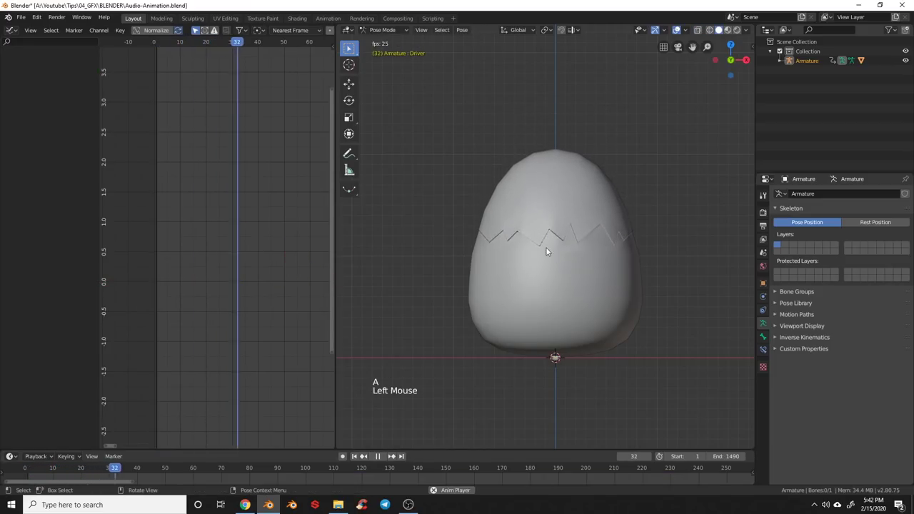